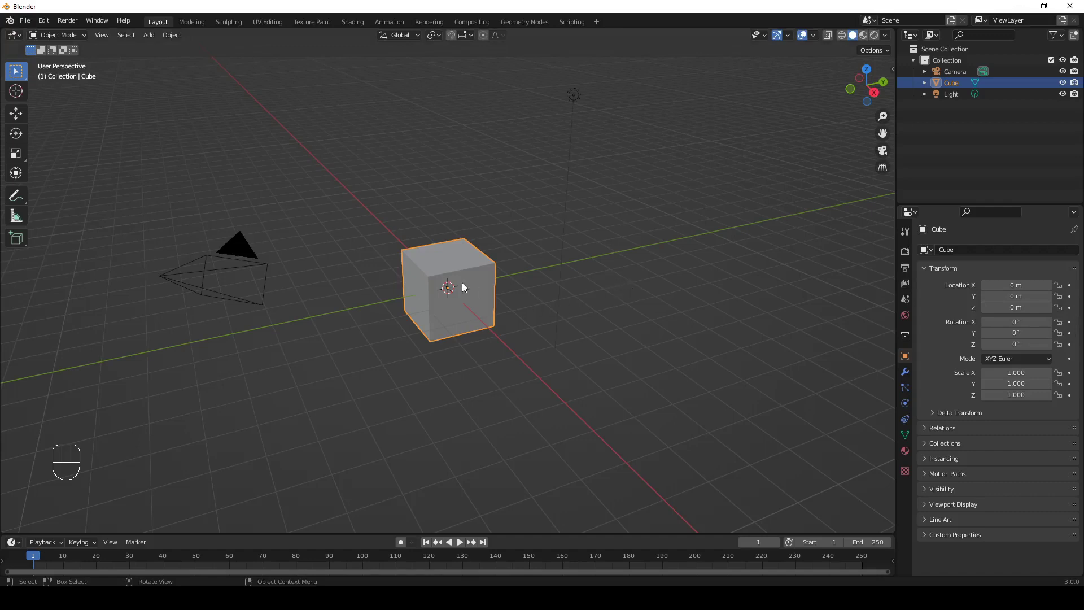
Step: Delete the default cube and add a cylinder mesh at the scene origin
{"action": "left_click", "coordinate": [471, 281]}
{"action": "key", "text": "x"}
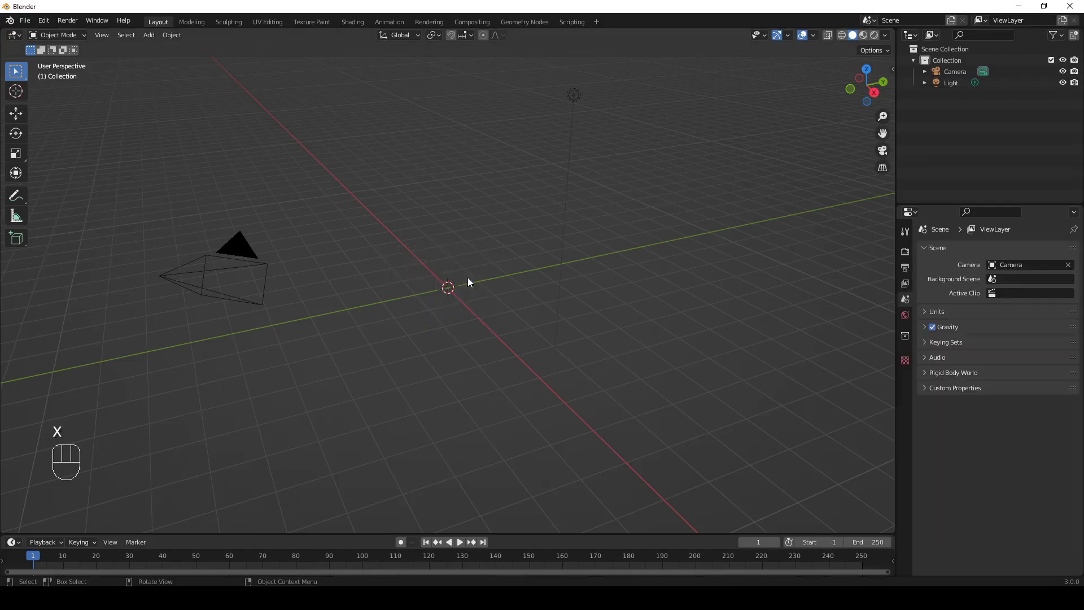
{"action": "key", "text": "shift+a"}
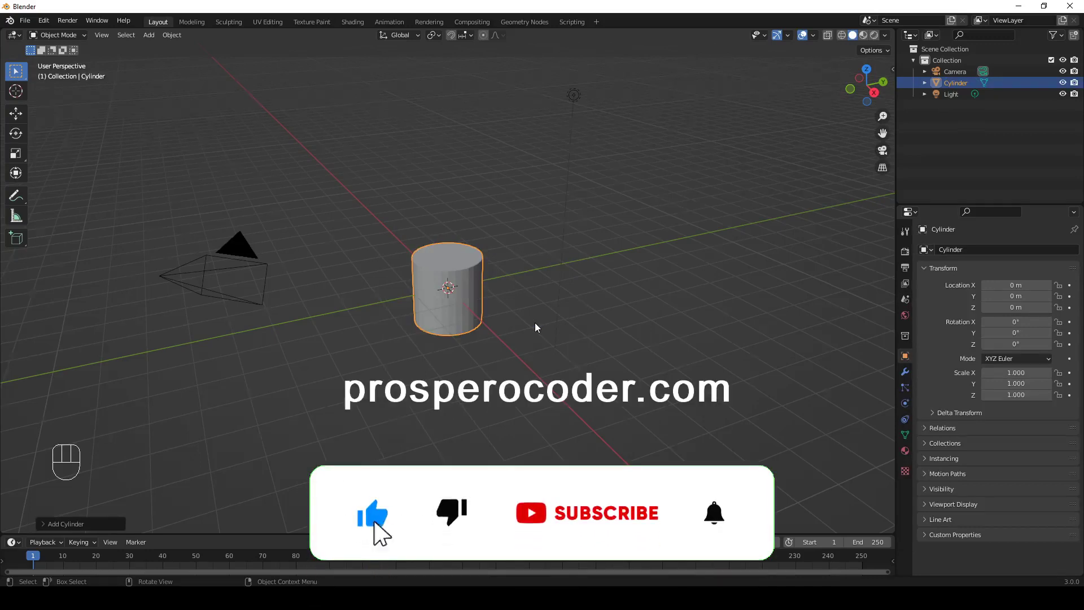
Step: Shift the cylinder's mesh up 1 unit so its base sits at the origin, then clear its location
{"action": "key", "text": "KP_1"}
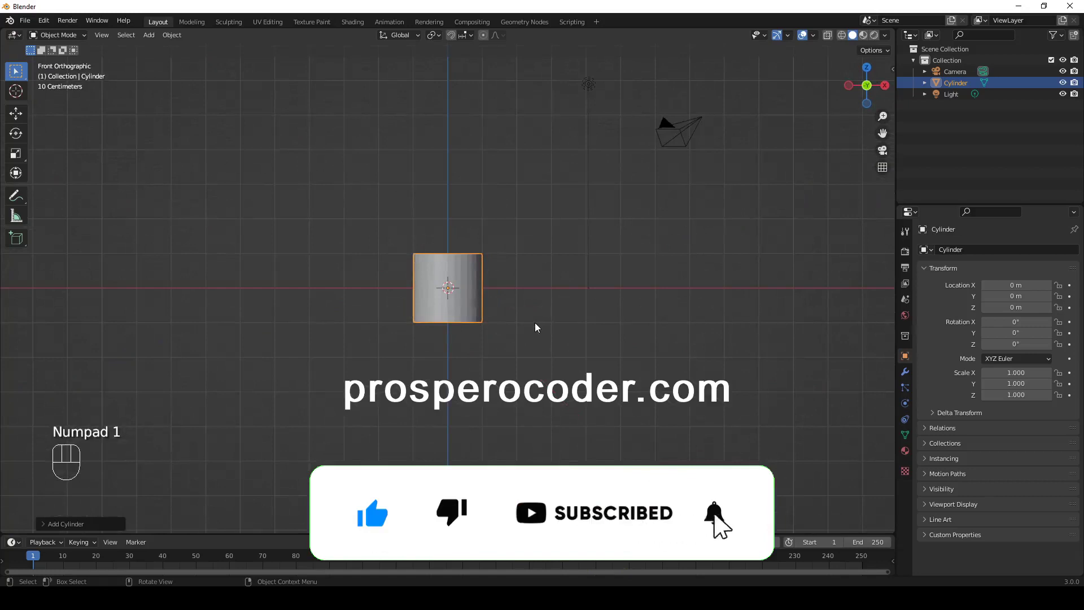
{"action": "key", "text": "g"}
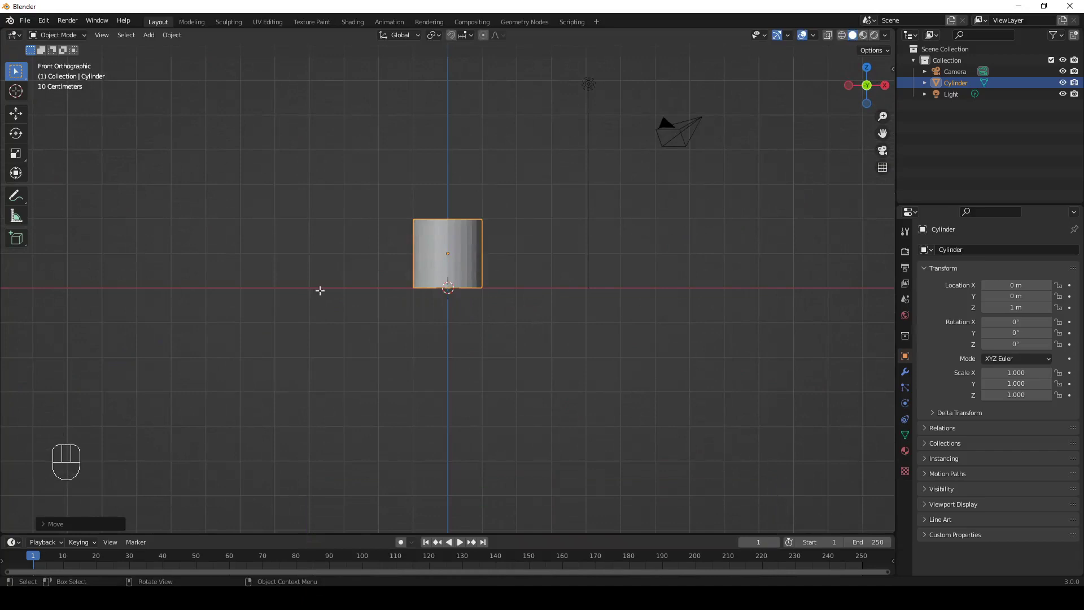
{"action": "key", "text": "Tab"}
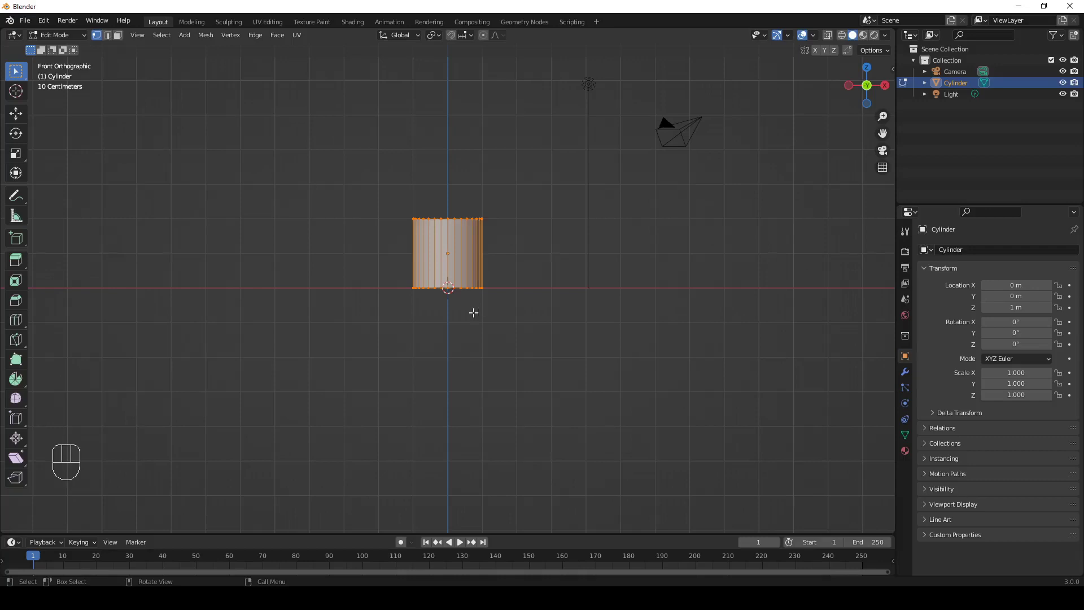
{"action": "key", "text": "g"}
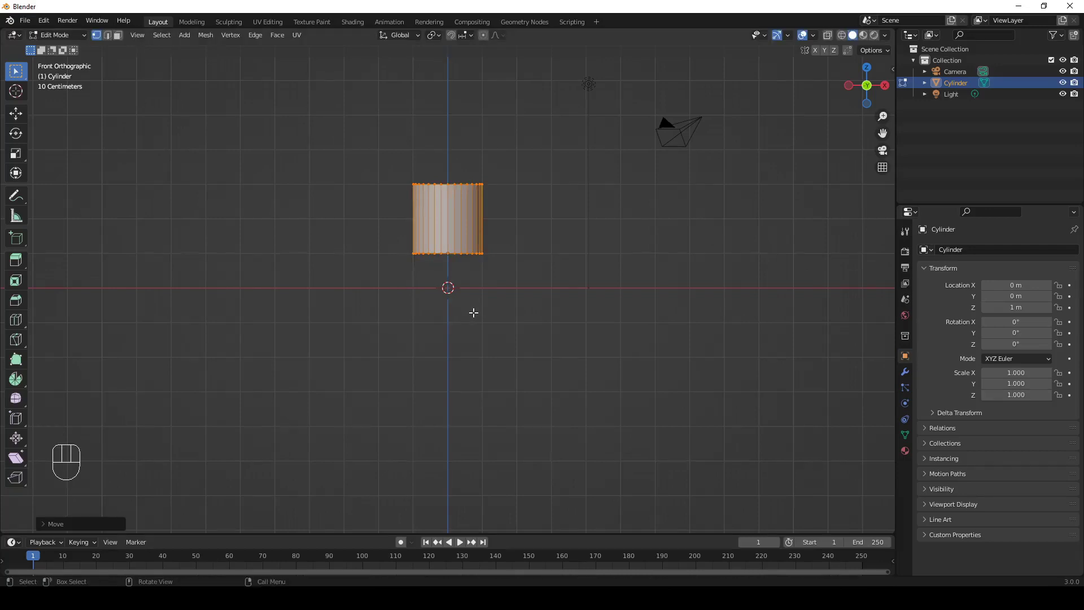
{"action": "key", "text": "Tab"}
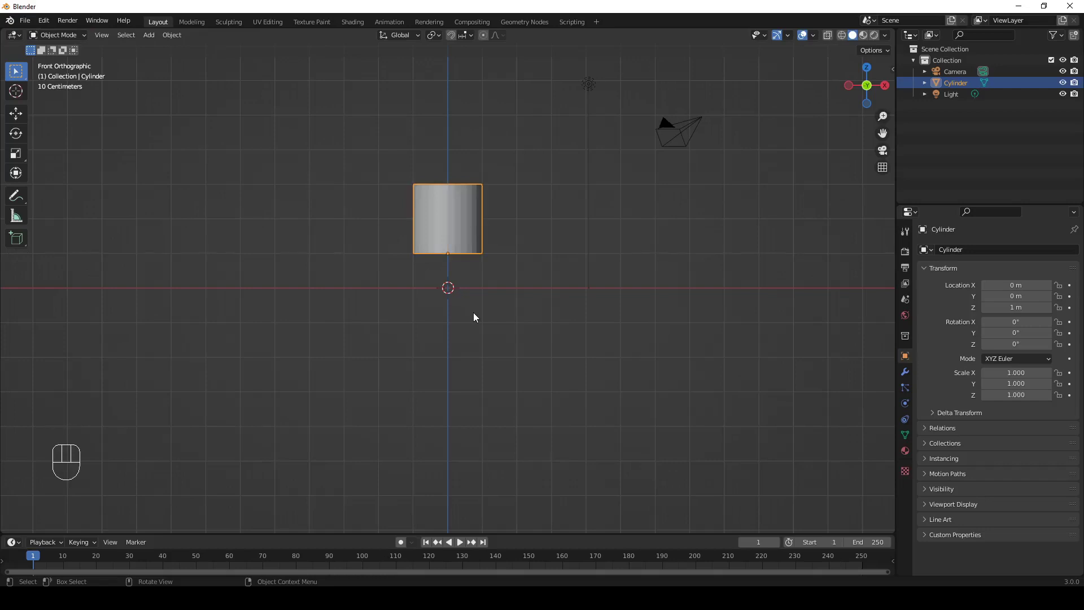
{"action": "key", "text": "g"}
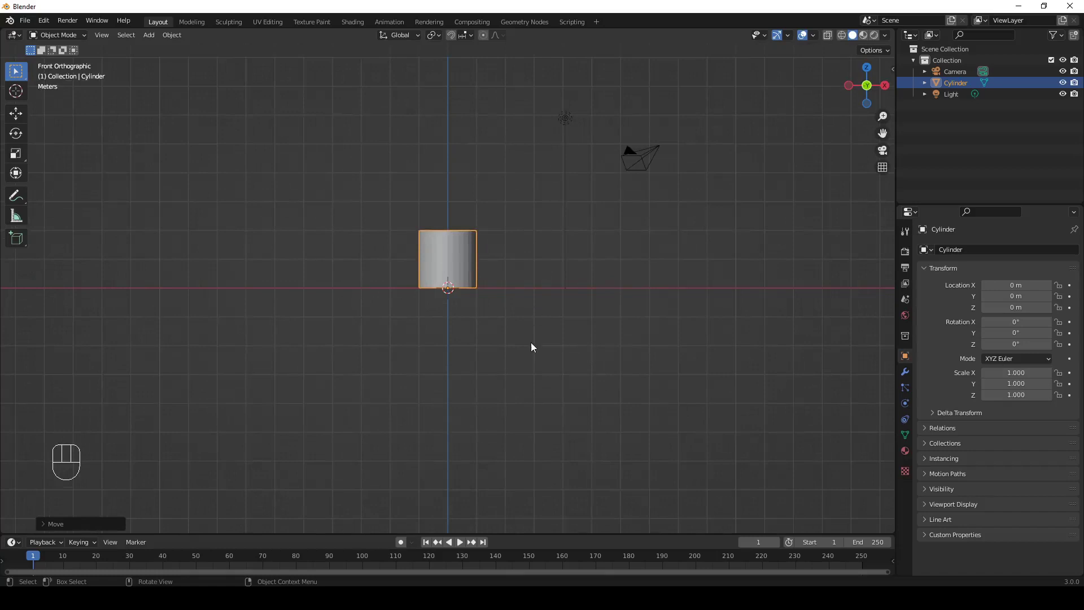
Step: Scale the cylinder to 0.2 on X and Y only, keeping full height, forming a thin trunk
{"action": "key", "text": "s"}
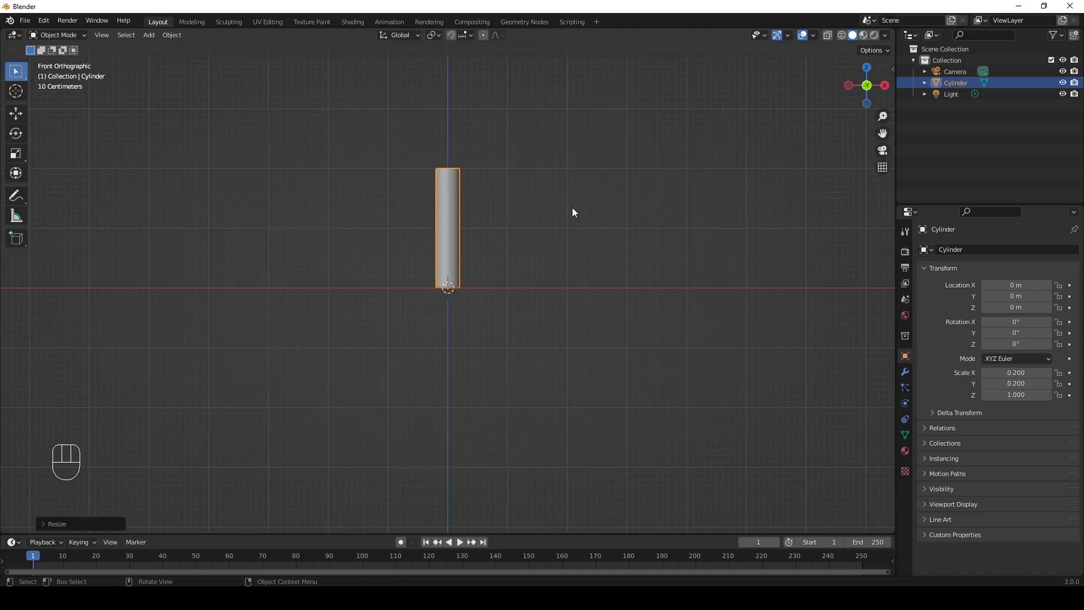
Step: With X-ray on, extrude the trunk's top ring wider, then extrude it 2 m upward as a canopy block
{"action": "key", "text": "Tab"}
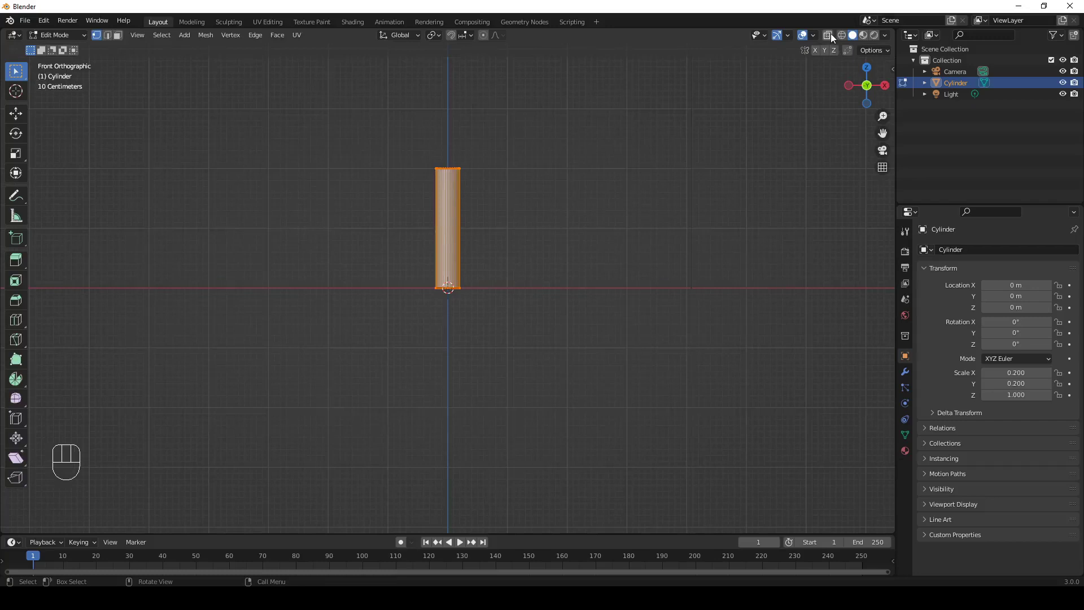
{"action": "left_click_drag", "start_coordinate": [836, 41], "coordinate": [455, 99]}
{"action": "left_click_drag", "start_coordinate": [533, 140], "coordinate": [508, 308]}
{"action": "left_click", "coordinate": [388, 239]}
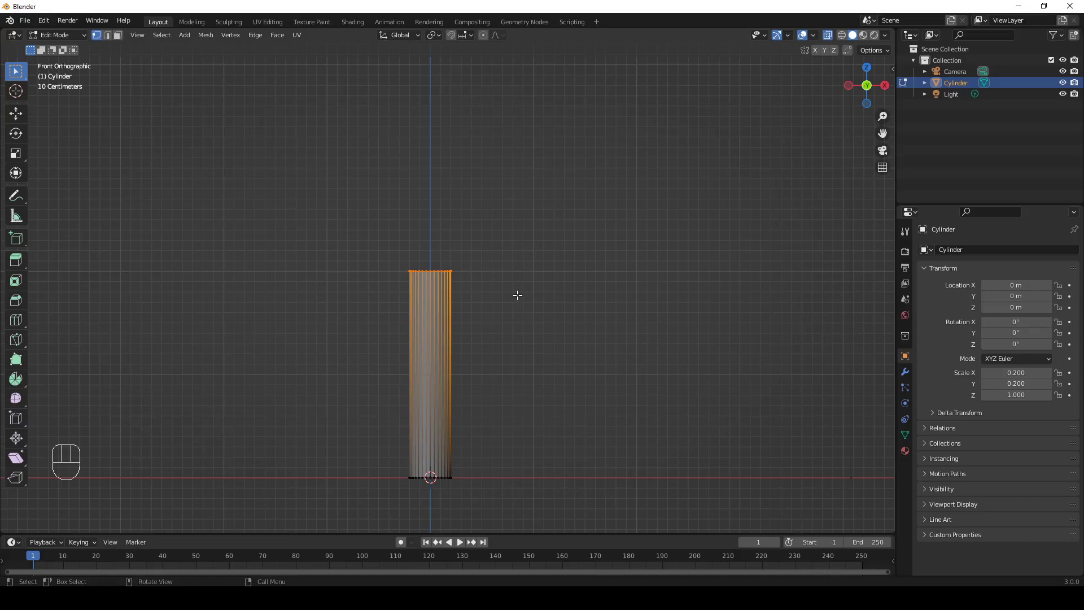
{"action": "key", "text": "e"}
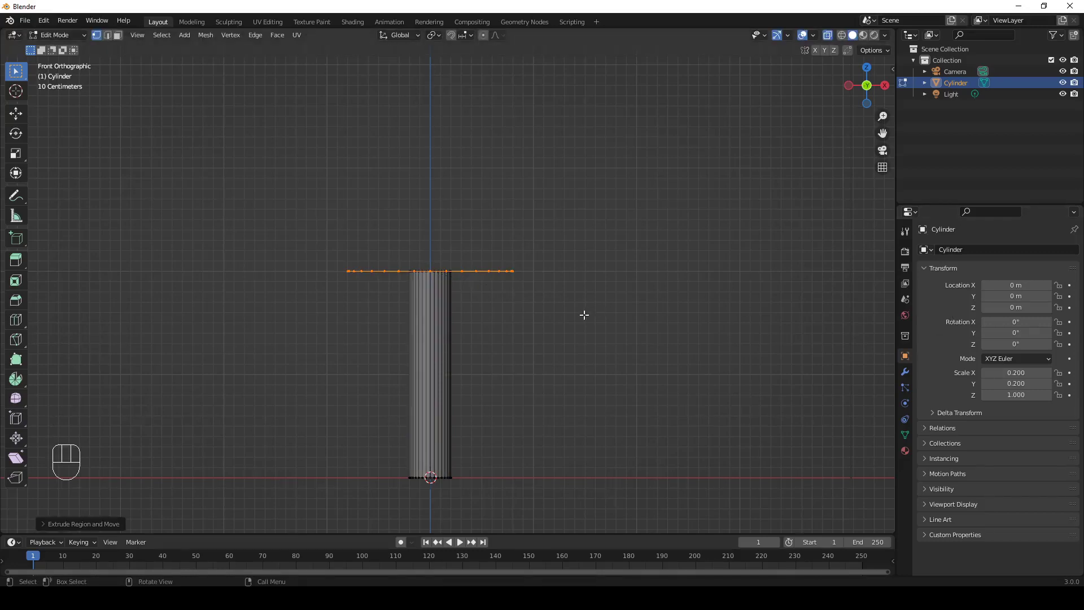
{"action": "key", "text": "e"}
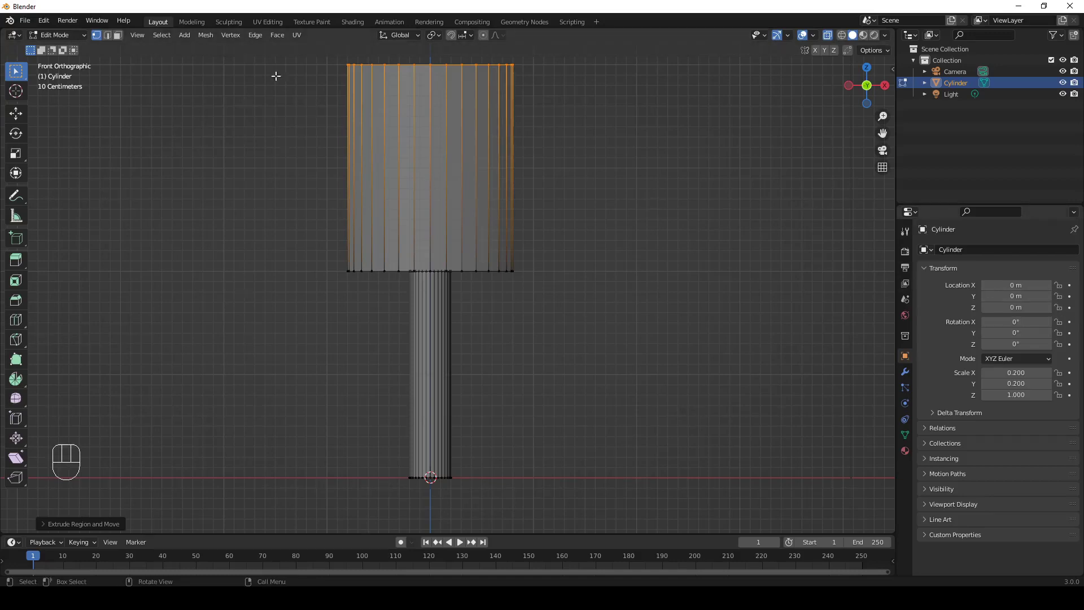
Step: Merge the canopy's top ring at its centre into a cone point and return to Object Mode
{"action": "left_click_drag", "start_coordinate": [204, 38], "coordinate": [301, 113]}
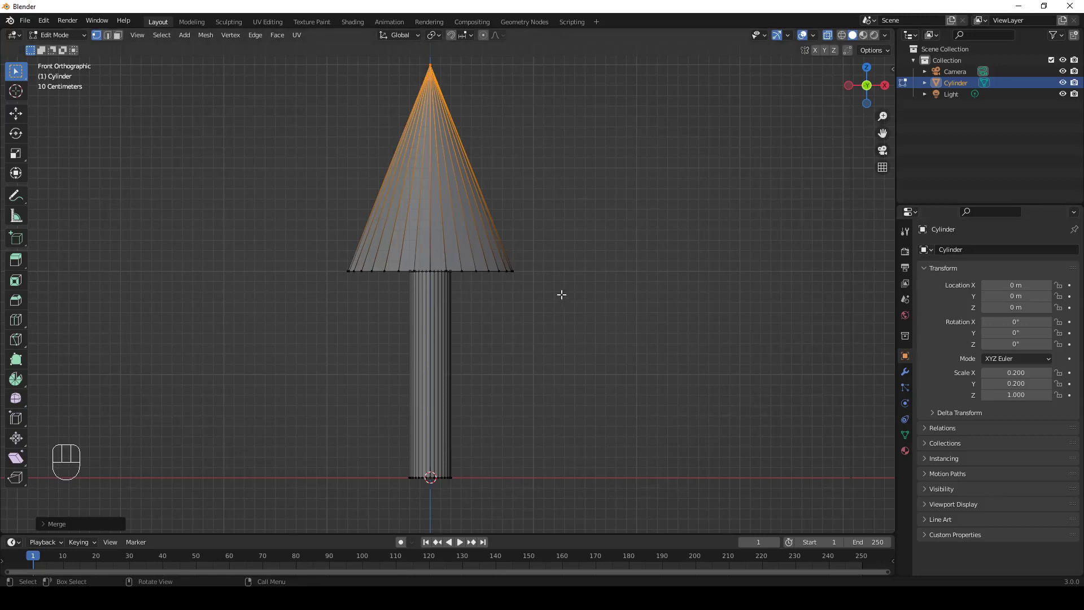
{"action": "key", "text": "Tab"}
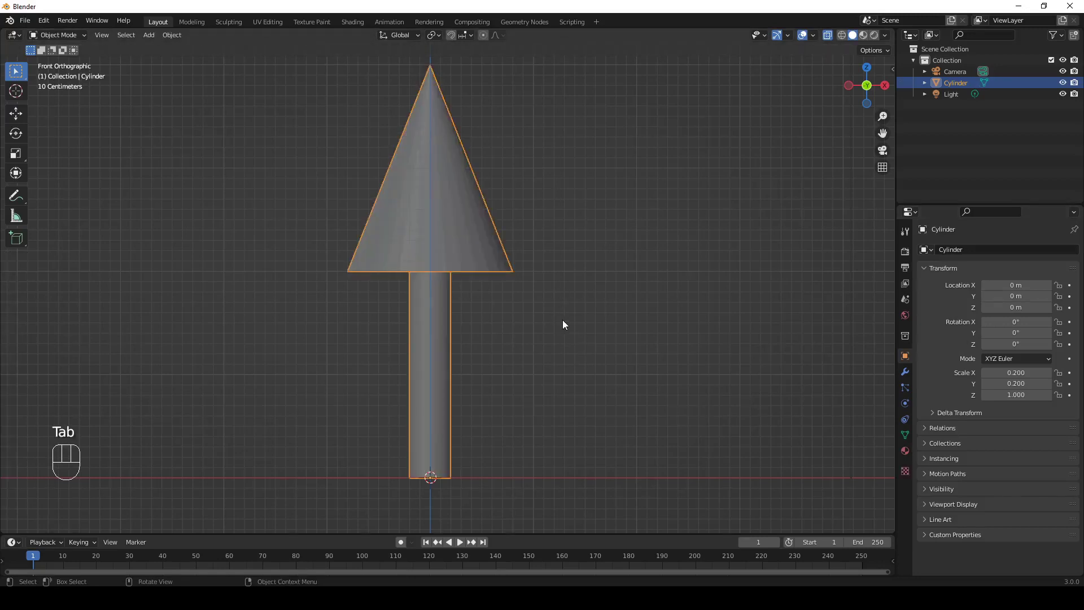
{"action": "left_click_drag", "start_coordinate": [175, 39], "coordinate": [220, 277]}
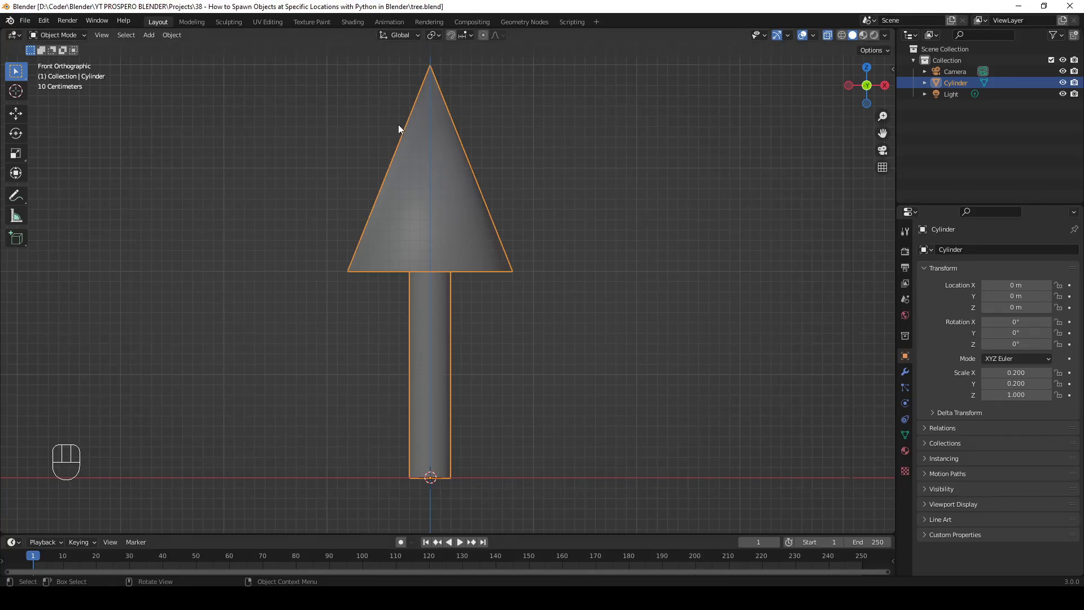
Step: Create a new material for the tree and set its base colour to green
{"action": "left_click", "coordinate": [910, 455]}
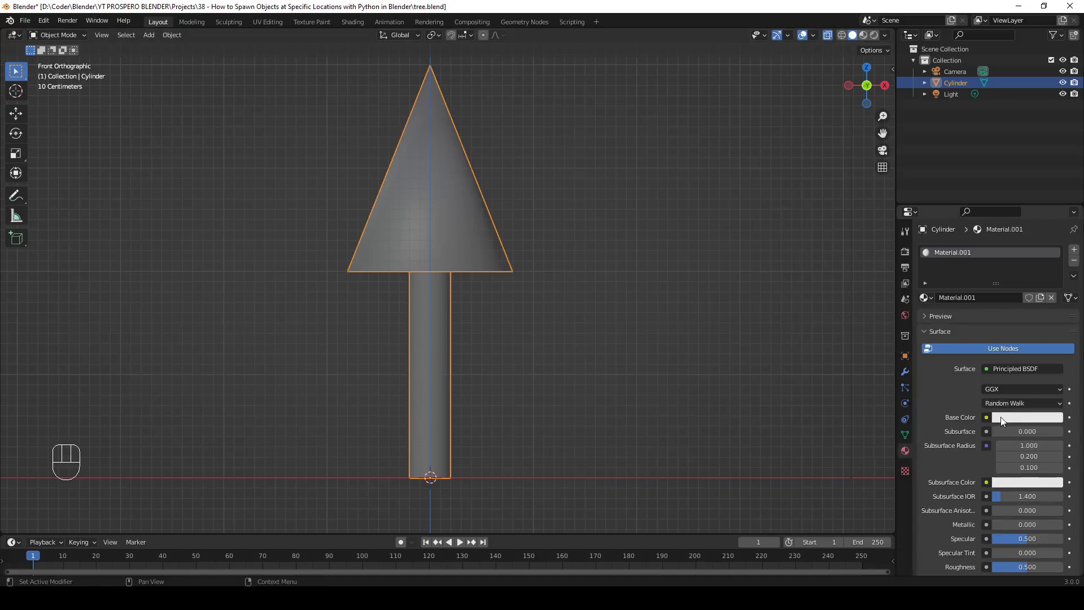
{"action": "left_click", "coordinate": [1008, 421]}
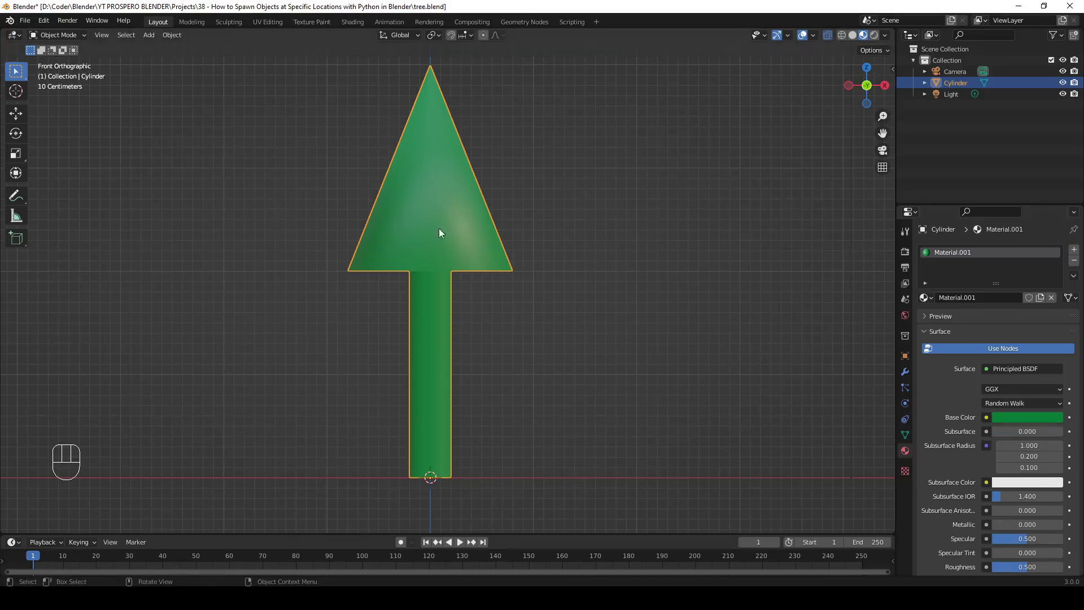
Step: In Edit Mode face select, box-select all the trunk faces, leaving the canopy unselected
{"action": "key", "text": "Tab"}
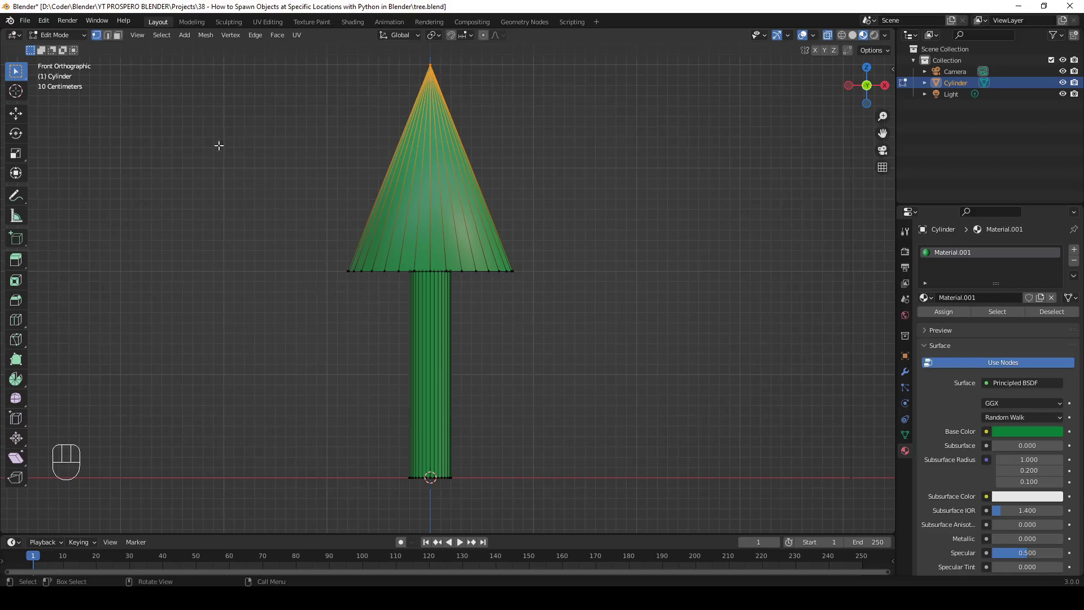
{"action": "left_click_drag", "start_coordinate": [120, 42], "coordinate": [569, 482]}
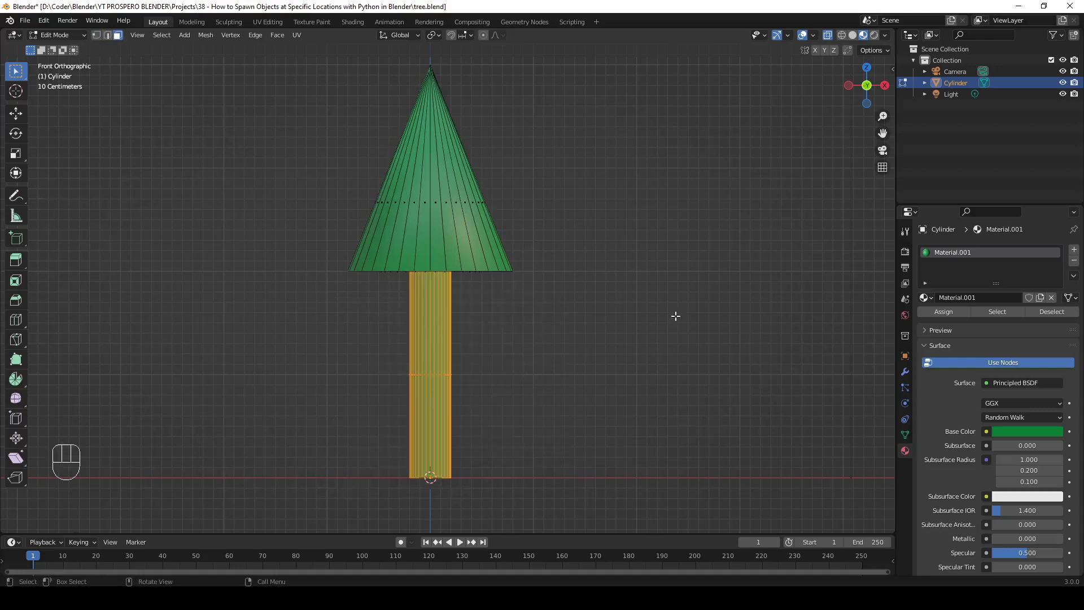
{"action": "left_click_drag", "start_coordinate": [509, 333], "coordinate": [667, 228]}
{"action": "left_click_drag", "start_coordinate": [667, 228], "coordinate": [780, 245]}
{"action": "left_click_drag", "start_coordinate": [780, 245], "coordinate": [627, 278]}
Step: Add a second material with a brown base colour, assign it to the trunk faces, then deselect
{"action": "key", "text": "KP_1"}
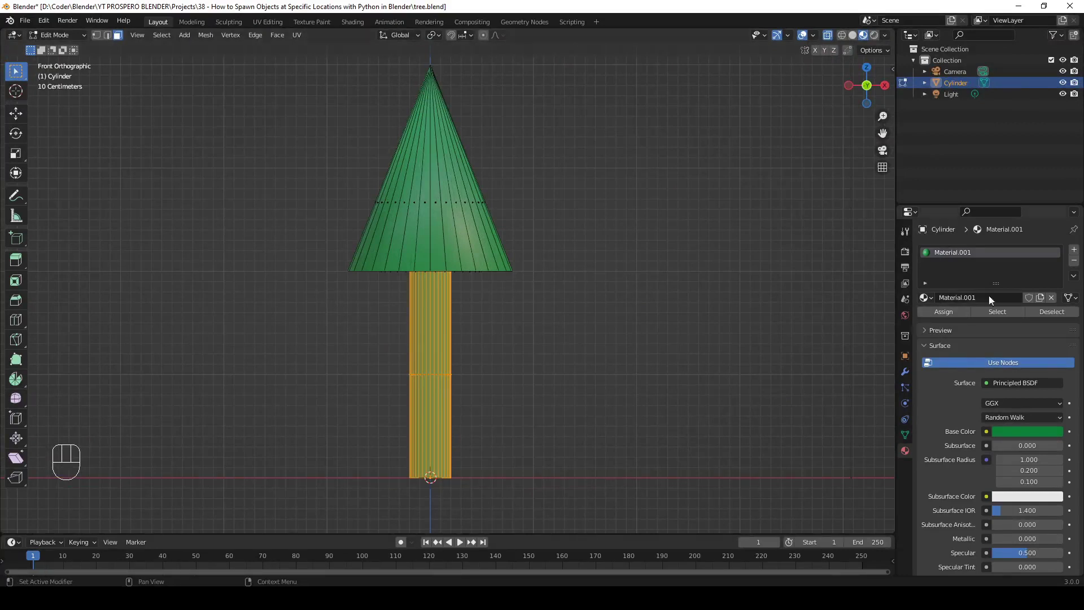
{"action": "left_click", "coordinate": [1078, 251]}
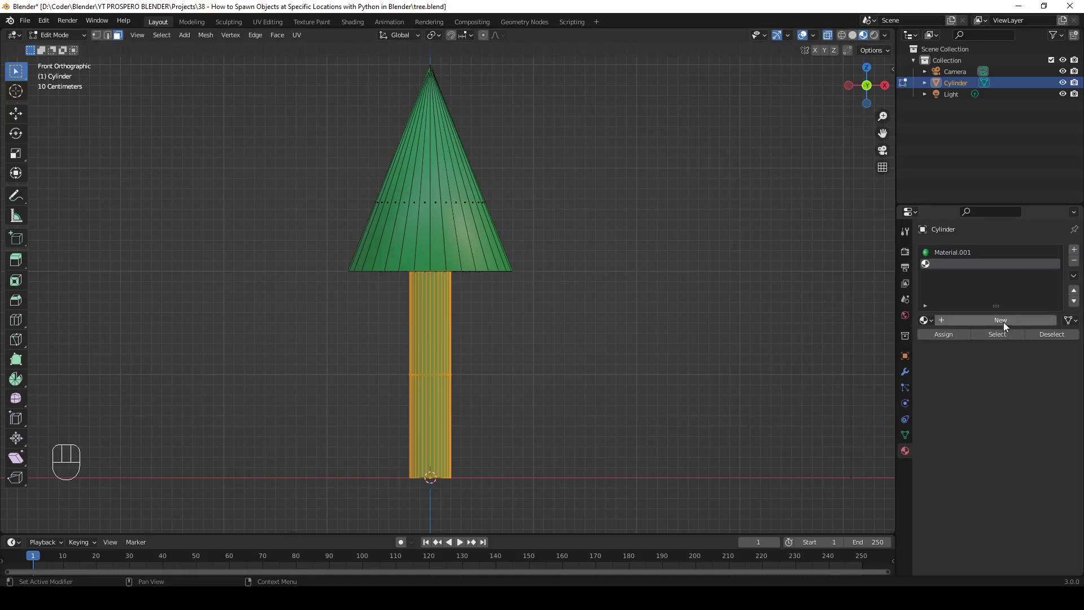
{"action": "left_click", "coordinate": [1006, 323]}
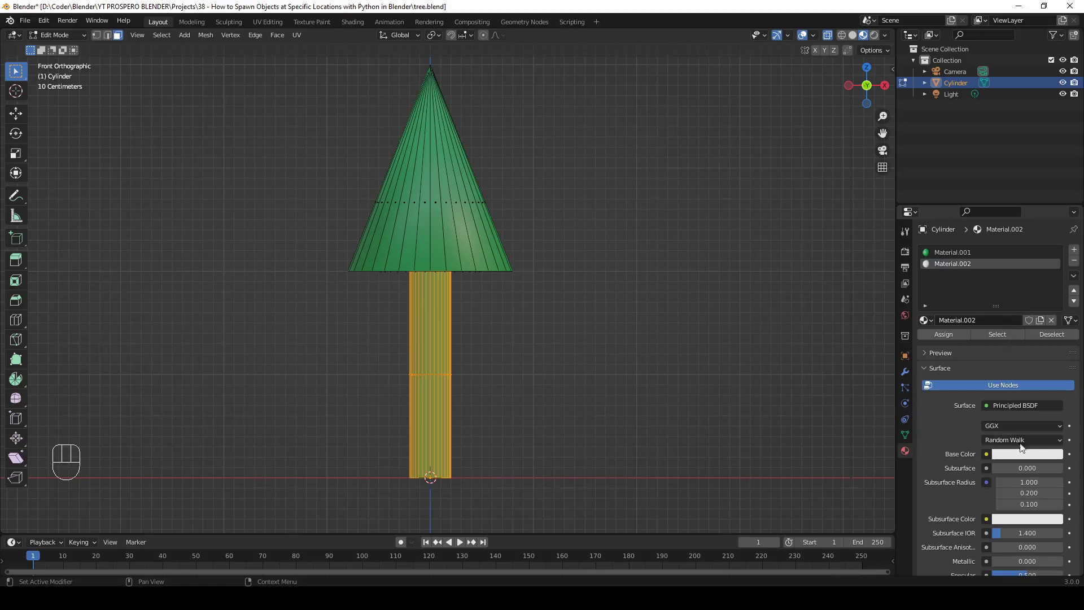
{"action": "left_click", "coordinate": [1023, 459]}
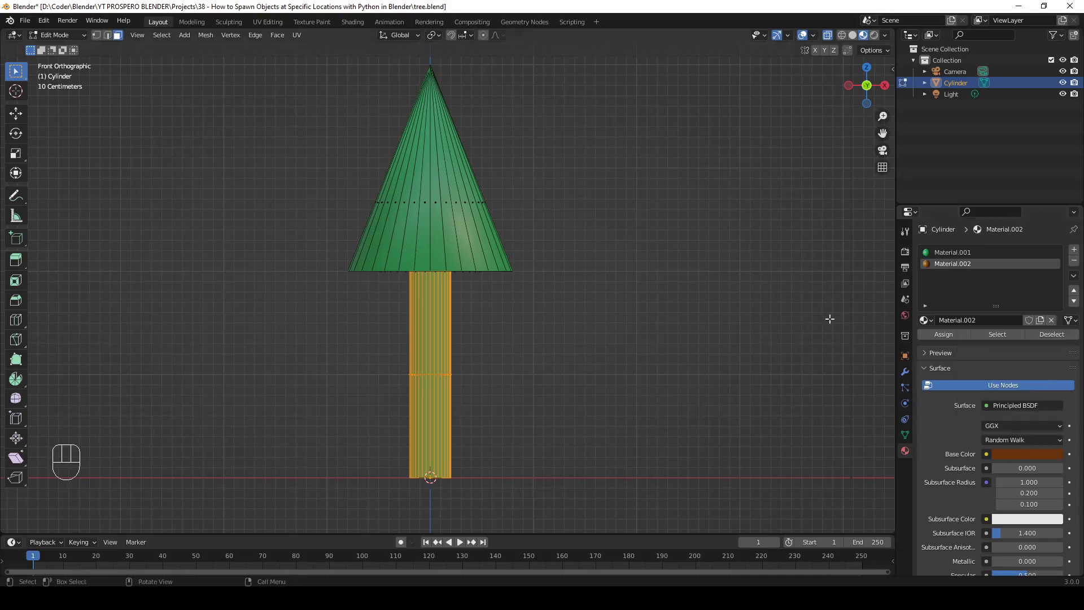
{"action": "left_click", "coordinate": [949, 338]}
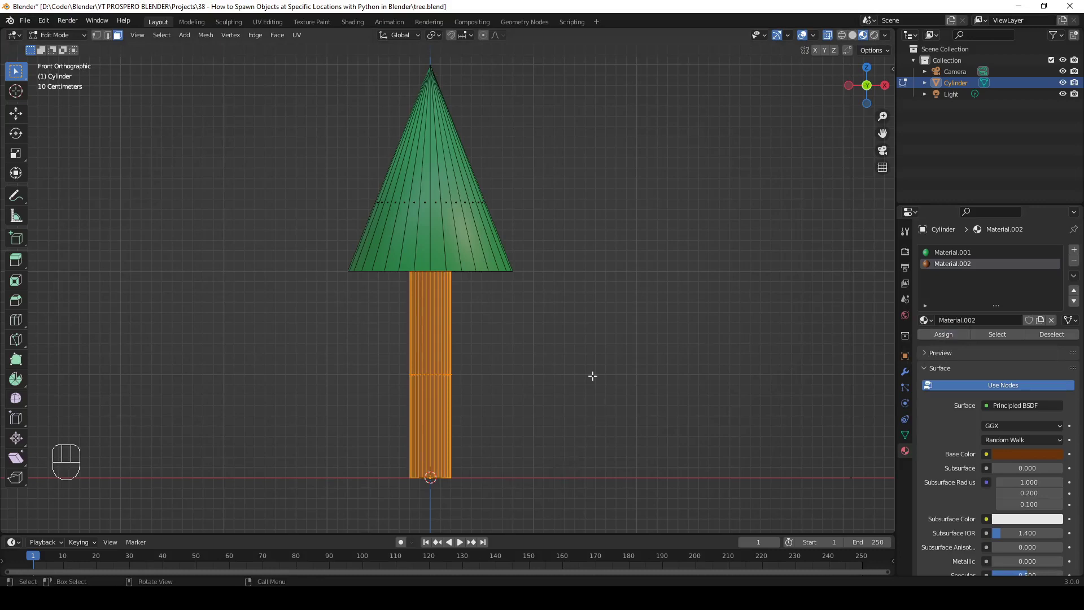
{"action": "key", "text": "alt+a"}
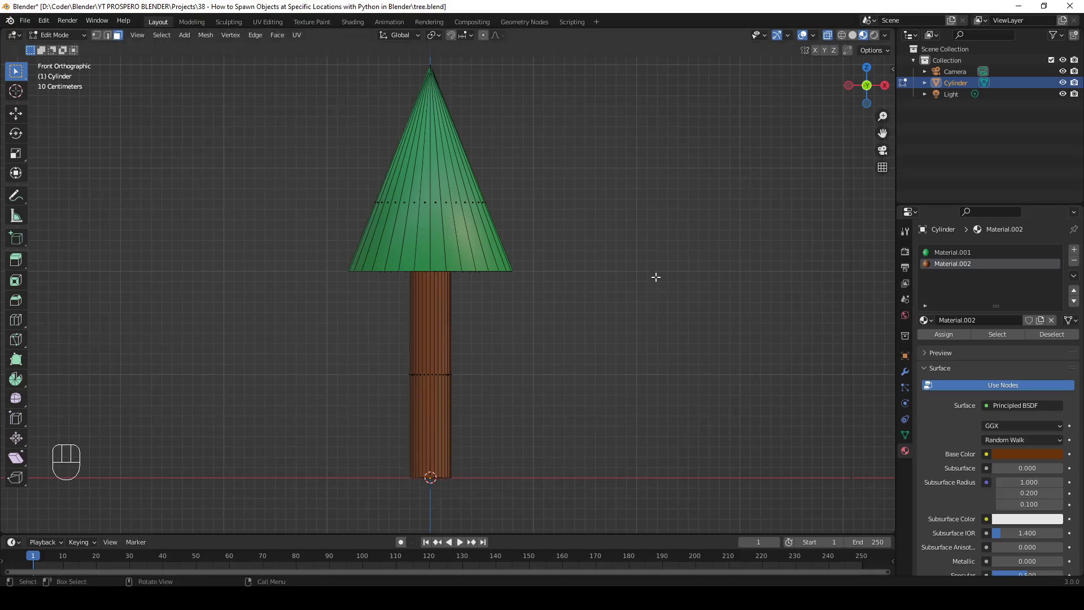
Step: Back in Object Mode, show the N panel's Transform values to check the tree's scale and dimensions
{"action": "key", "text": "Tab"}
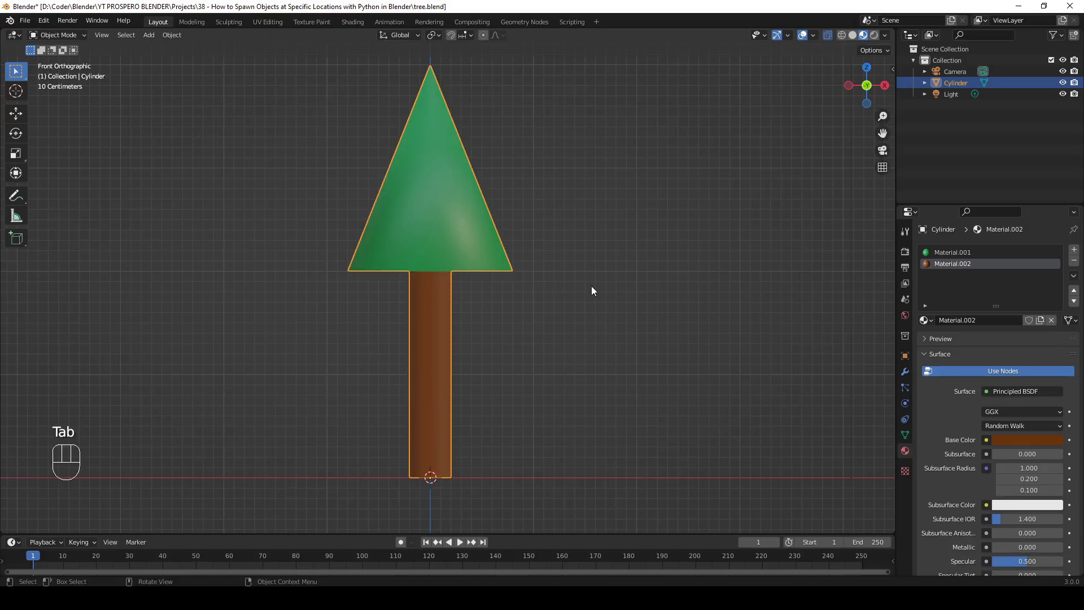
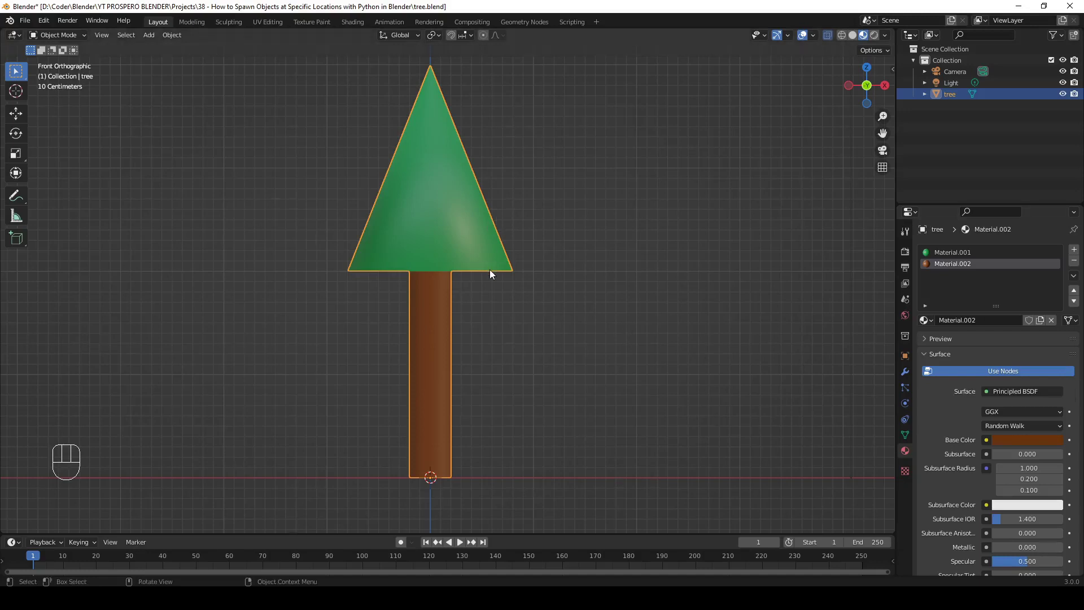
{"action": "key", "text": "n"}
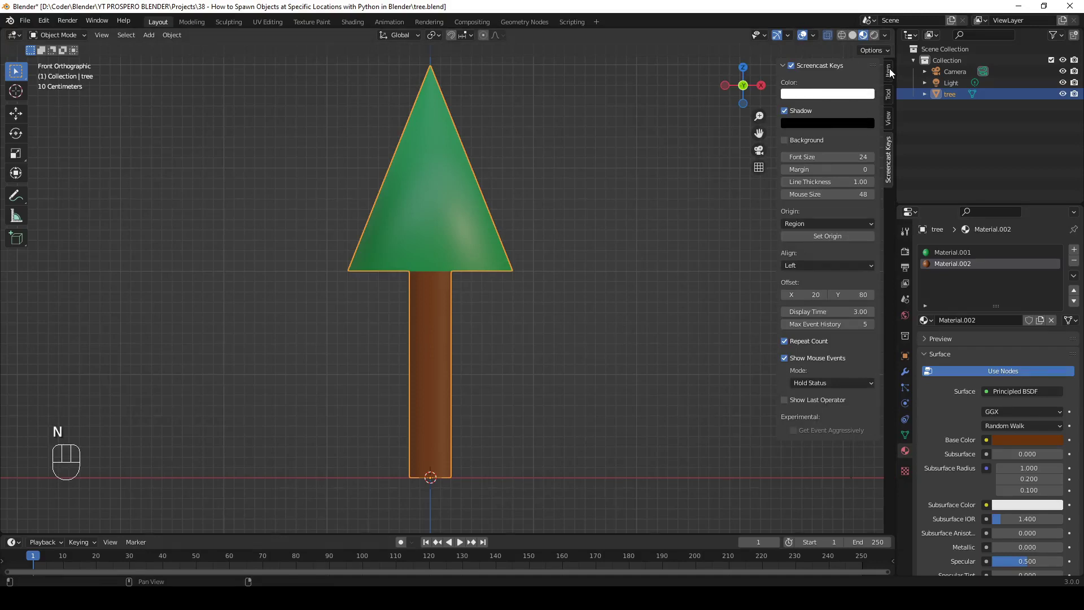
{"action": "left_click", "coordinate": [893, 71]}
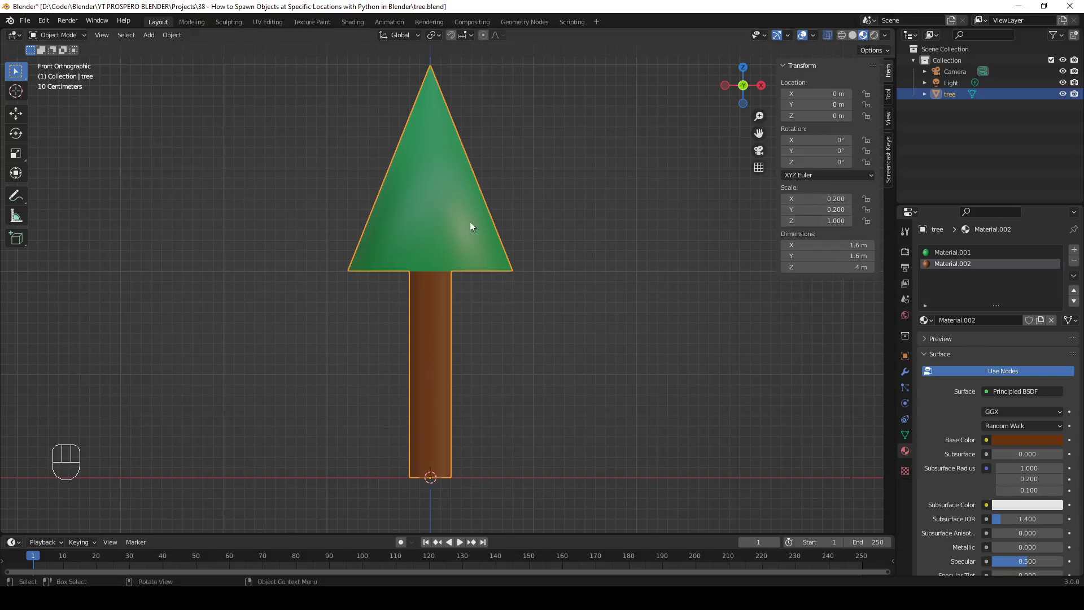
{"action": "left_click_drag", "start_coordinate": [171, 39], "coordinate": [302, 116]}
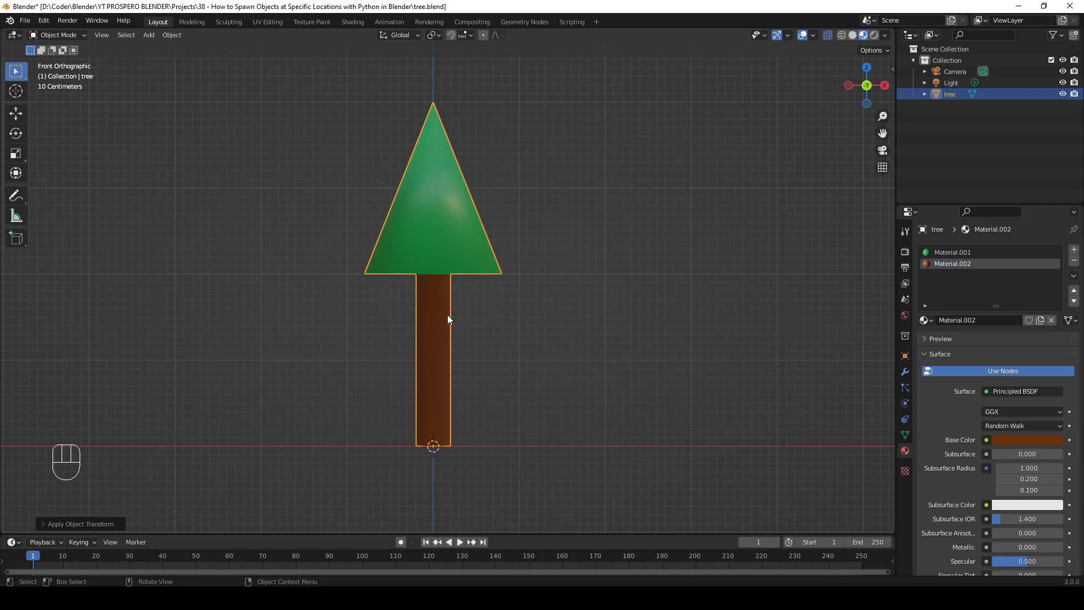
Step: Add a plane beneath the tree and scale it up 50 times into a wide ground surface
{"action": "key", "text": "shift+a"}
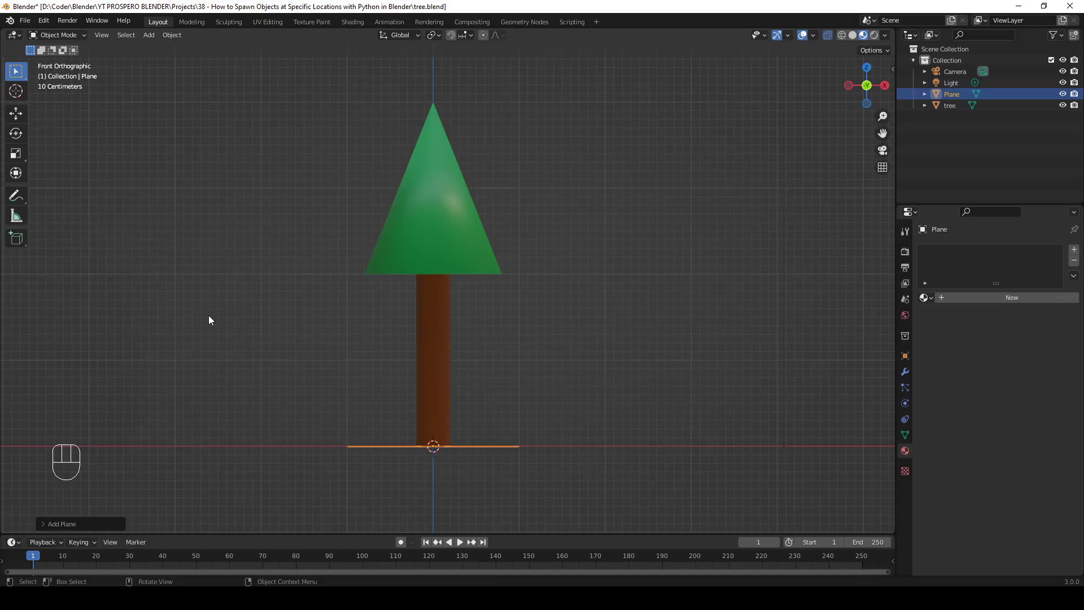
{"action": "key", "text": "s"}
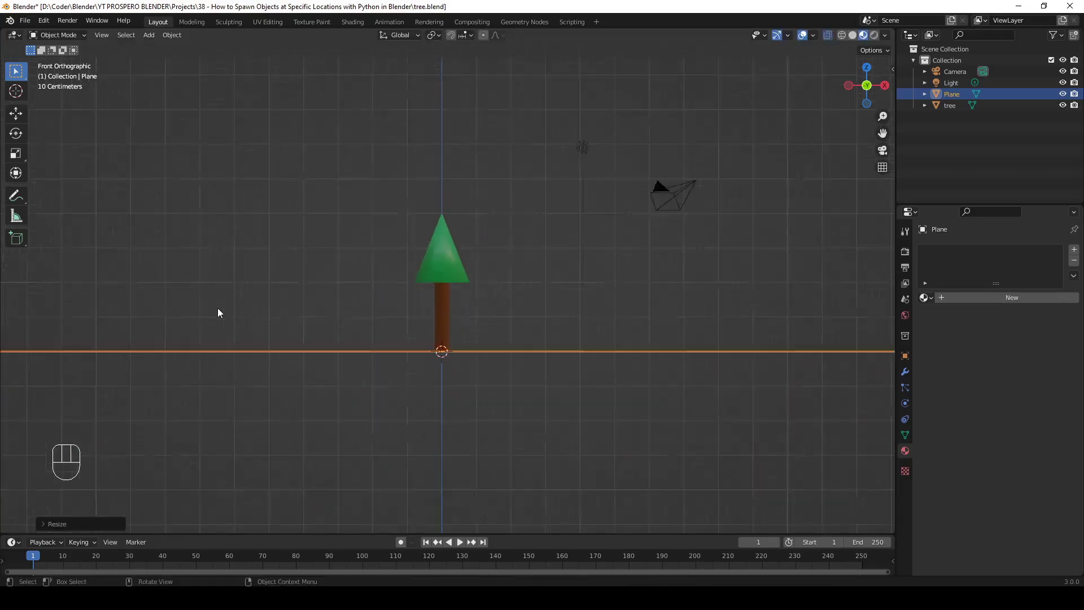
{"action": "left_click_drag", "start_coordinate": [240, 293], "coordinate": [267, 327]}
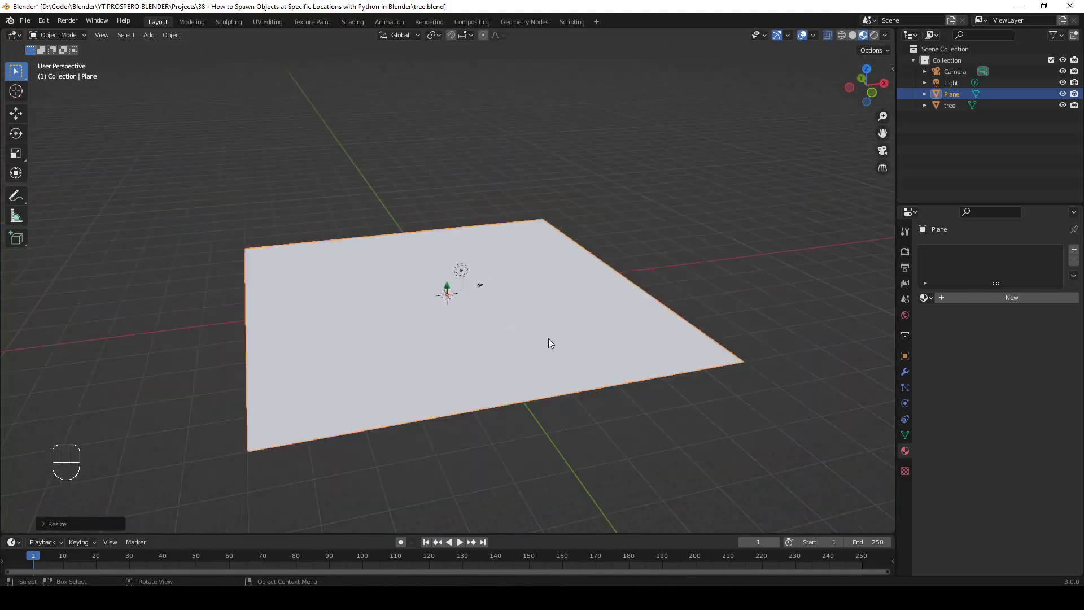
Step: Enter Edit Mode and subdivide the ground plane, expanding the Subdivide operator options
{"action": "key", "text": "Tab"}
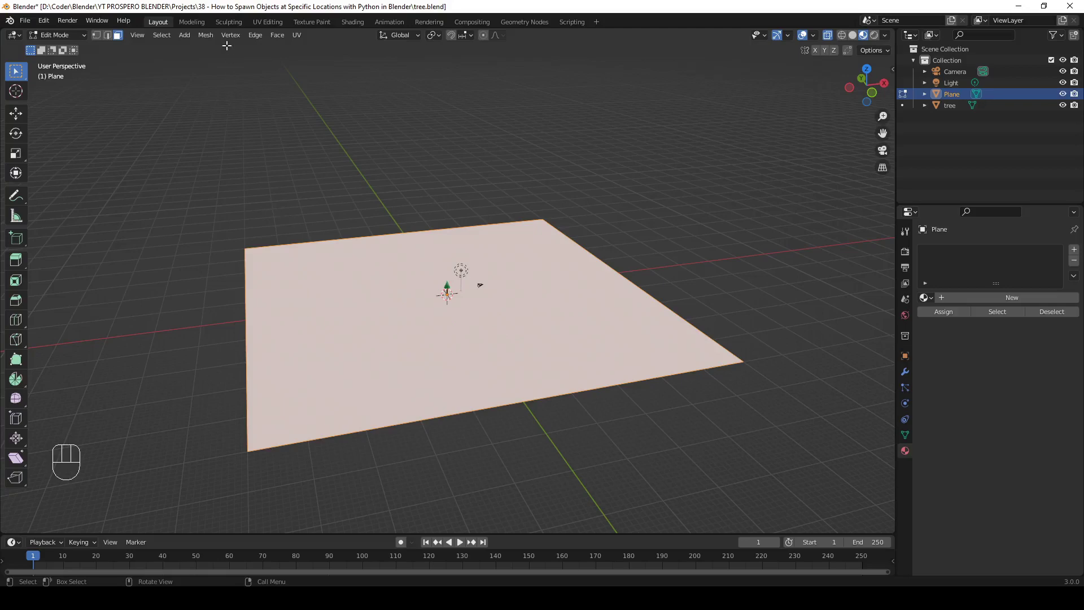
{"action": "left_click_drag", "start_coordinate": [256, 39], "coordinate": [282, 95]}
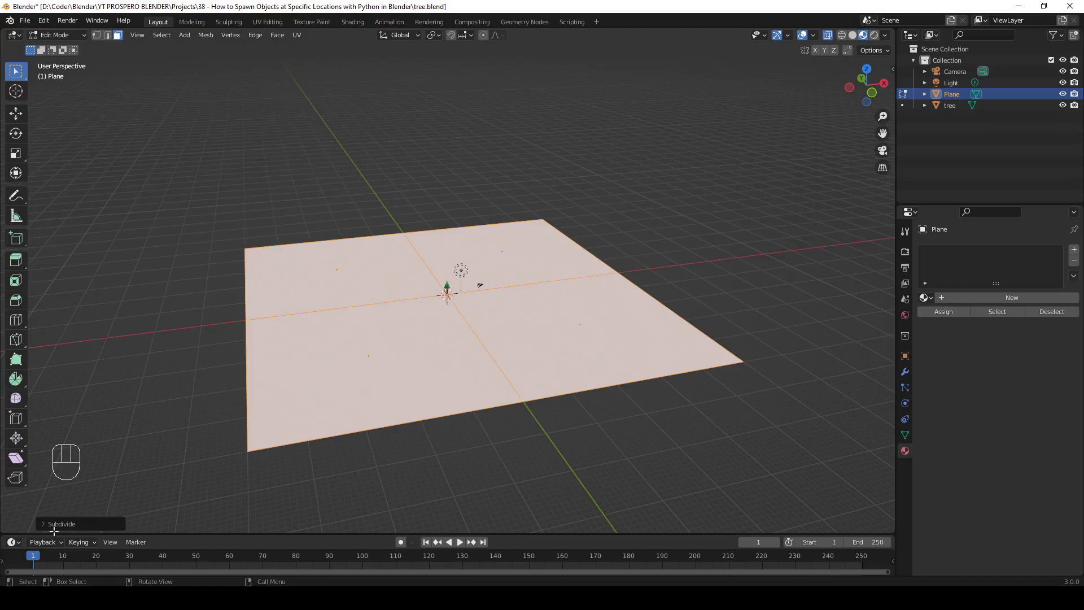
{"action": "left_click", "coordinate": [47, 526]}
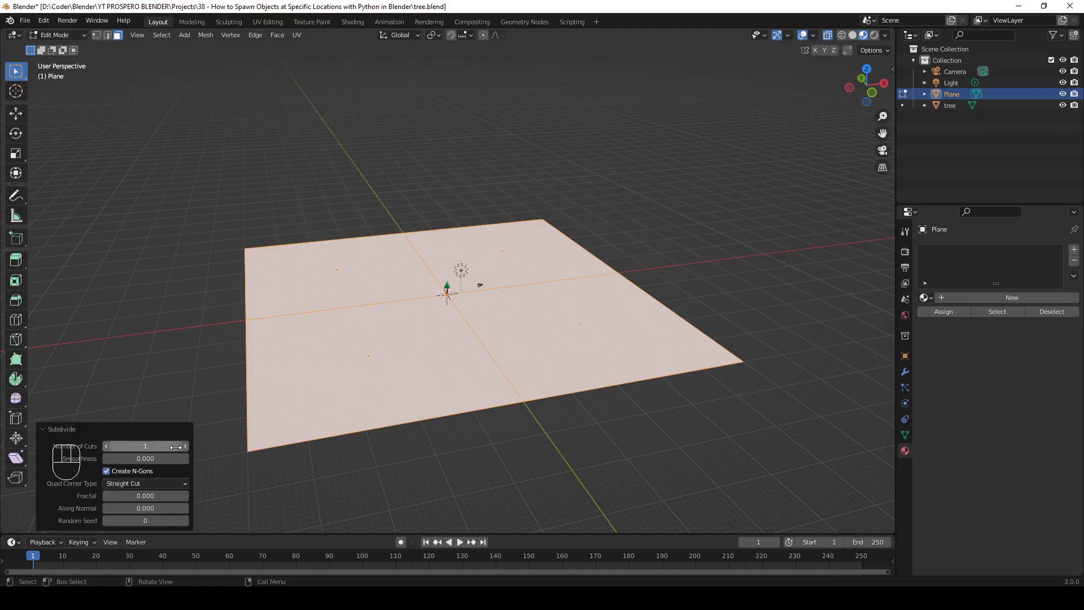
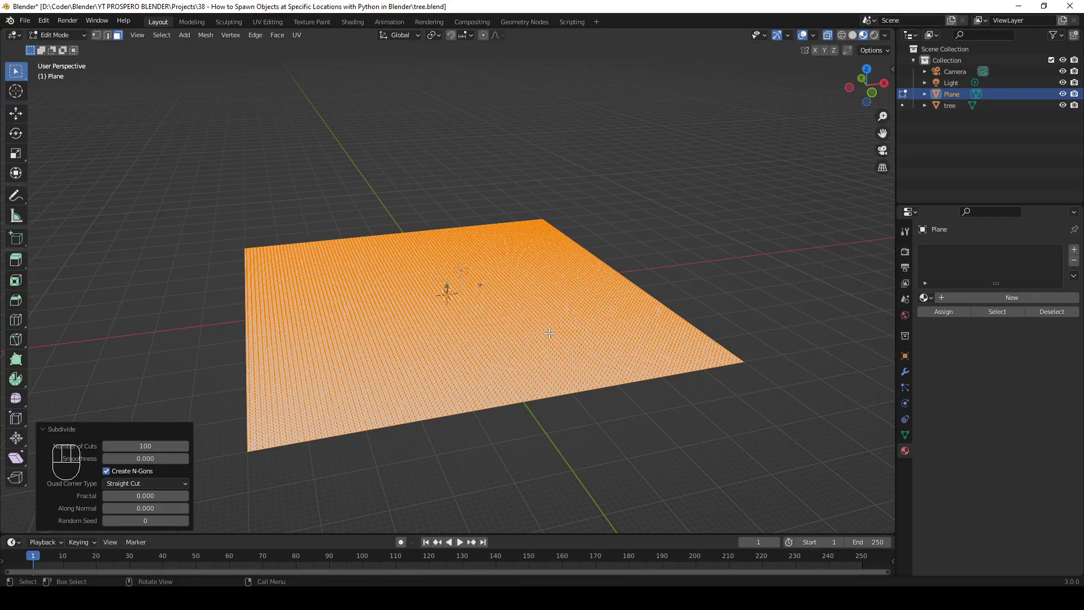
Step: From top view with nothing selected, start picking individual vertices, beginning near the top-left
{"action": "key", "text": "alt+a"}
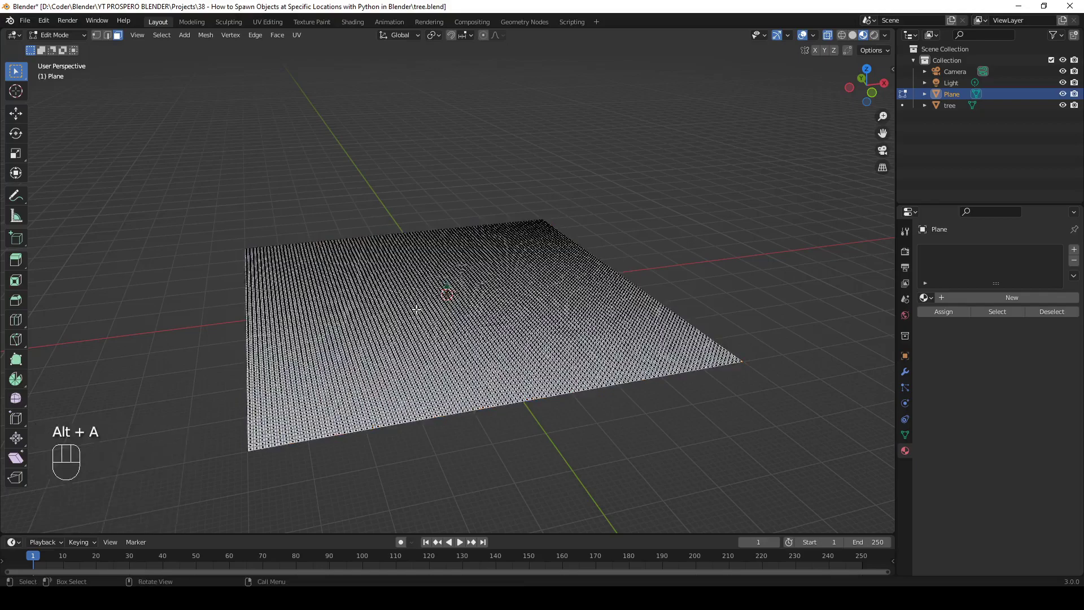
{"action": "key", "text": "KP_7"}
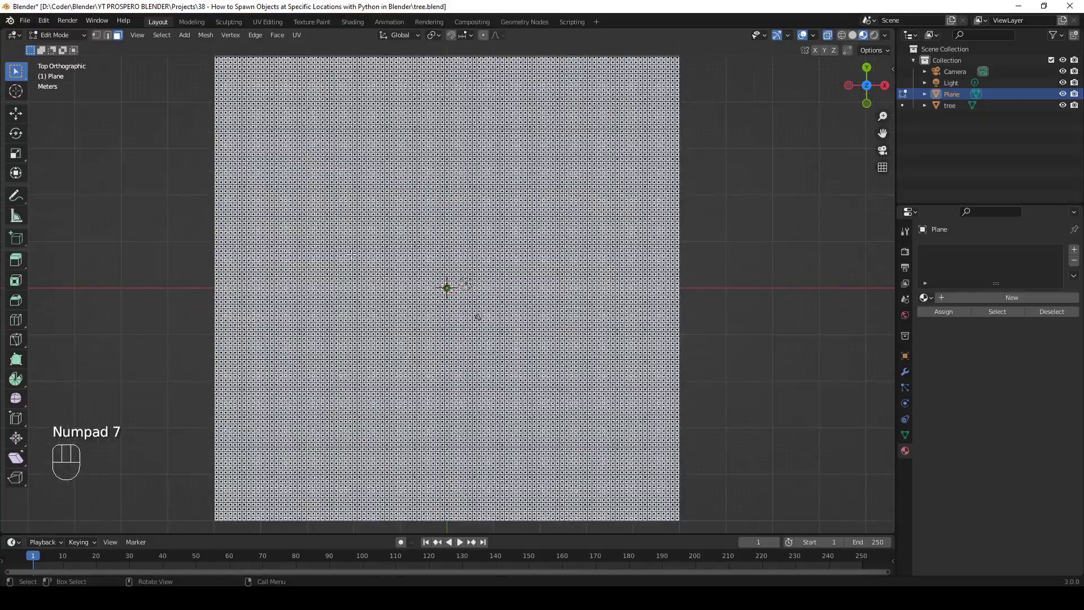
{"action": "key", "text": "alt+a"}
{"action": "left_click", "coordinate": [100, 37]}
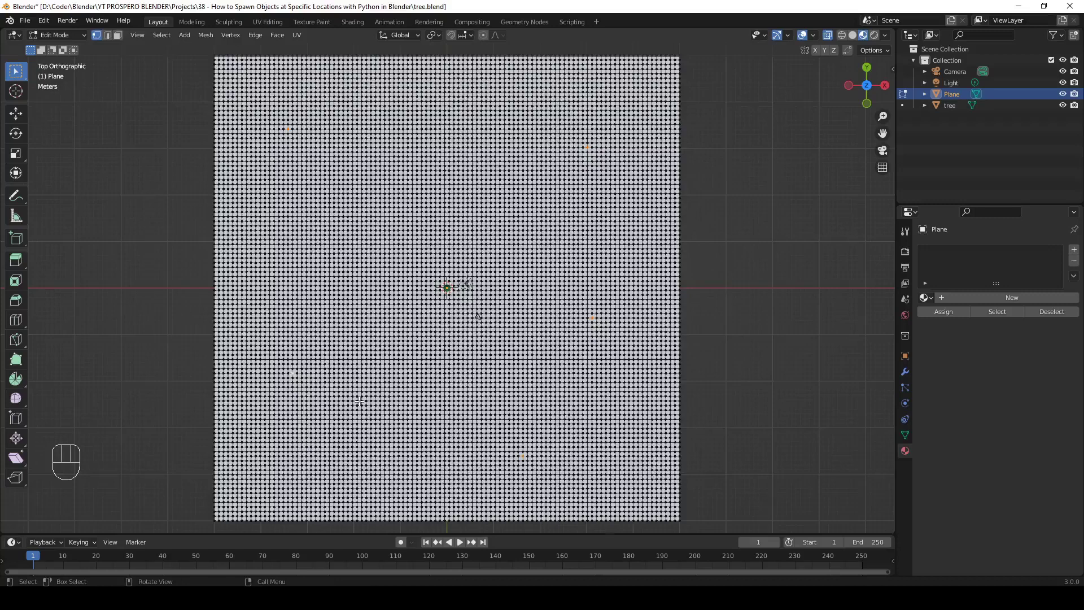
Step: Enable proportional editing and begin moving the selected vertices upward into hills
{"action": "left_click", "coordinate": [490, 42]}
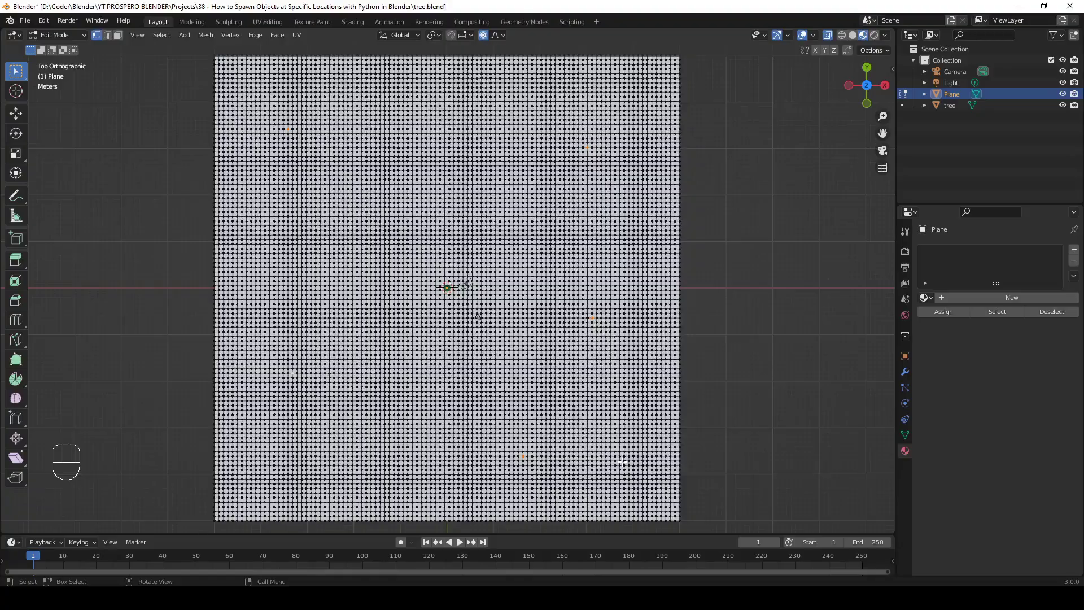
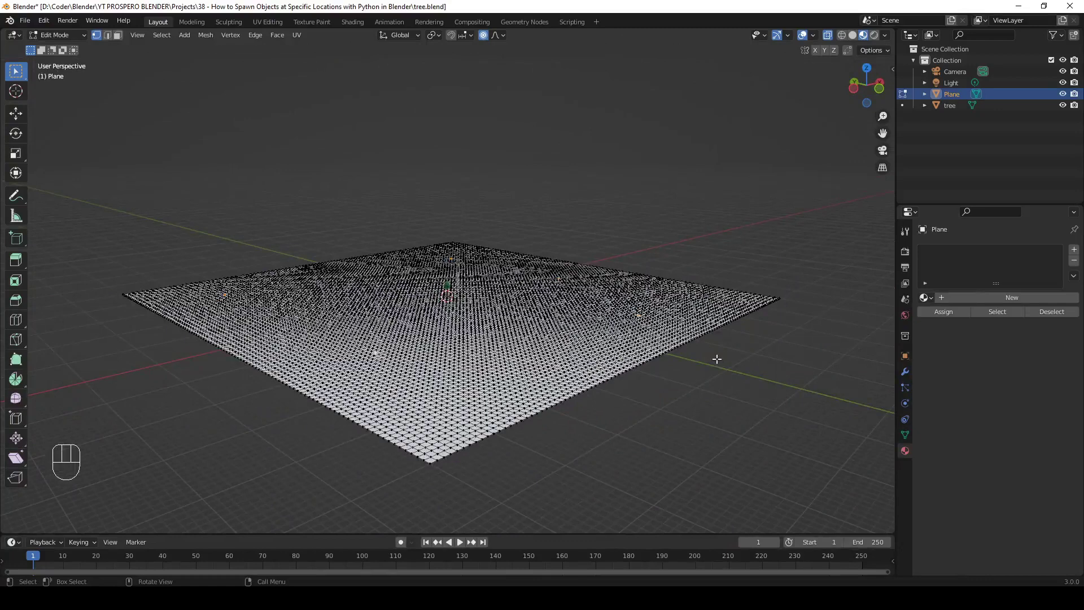
{"action": "key", "text": "g"}
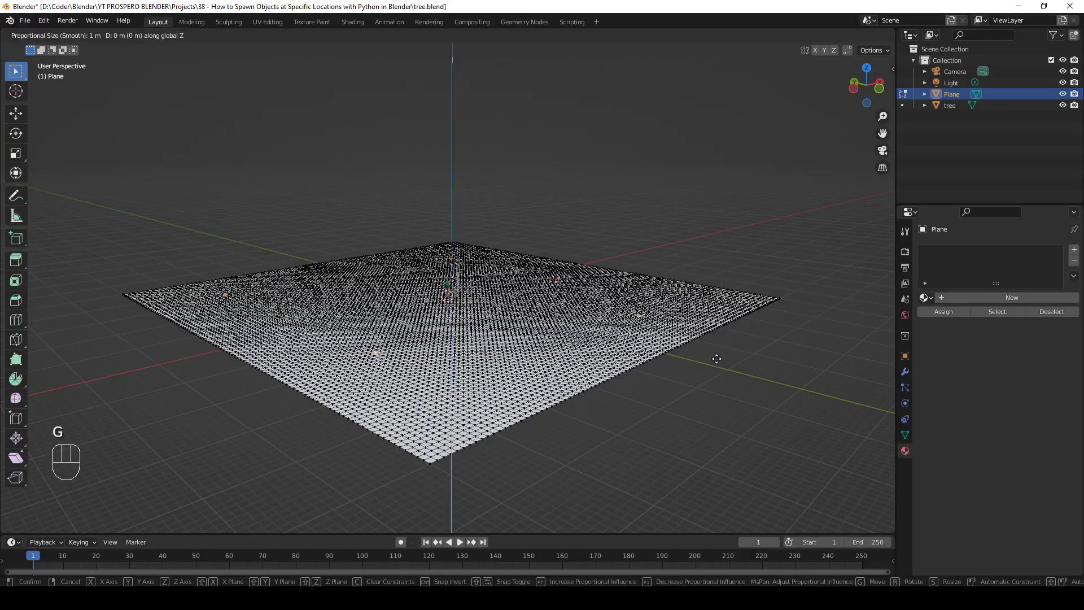
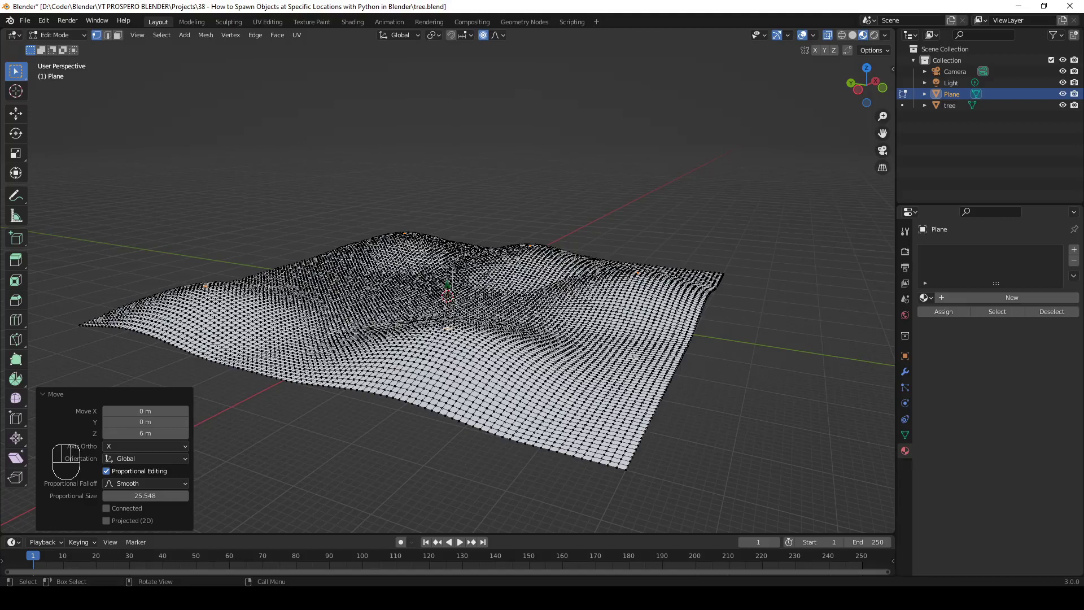
Step: Leave Edit Mode and create a new material for the hilly plane
{"action": "key", "text": "Tab"}
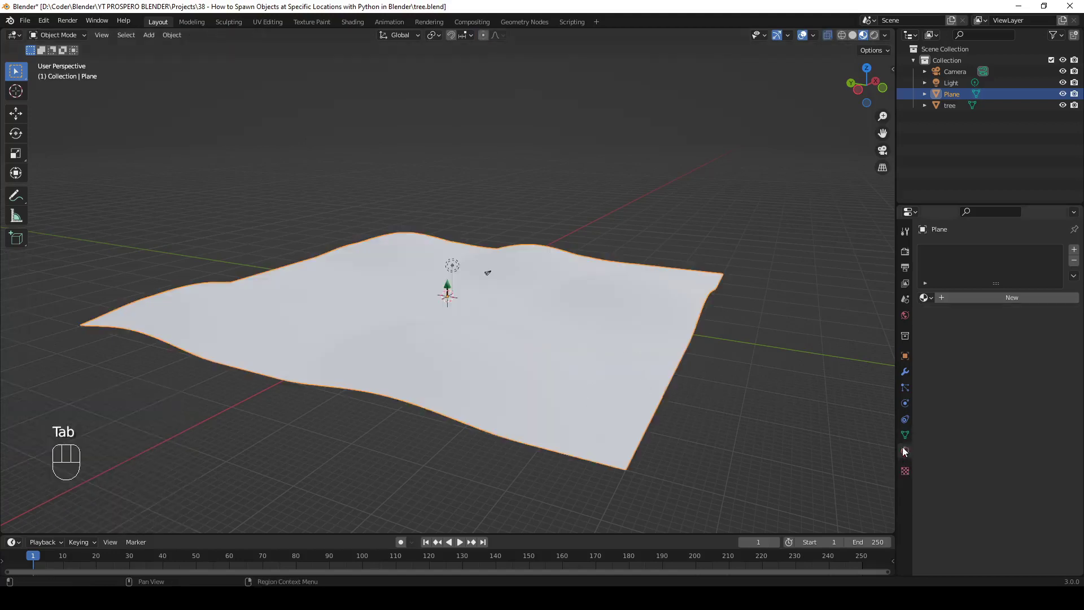
{"action": "left_click", "coordinate": [906, 452]}
{"action": "left_click", "coordinate": [1015, 300]}
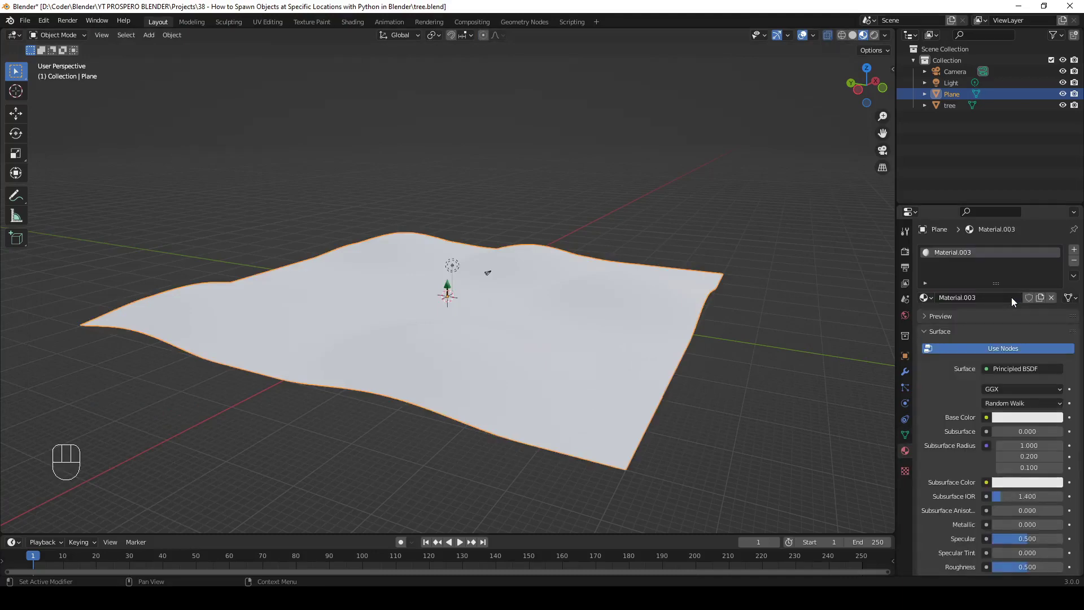
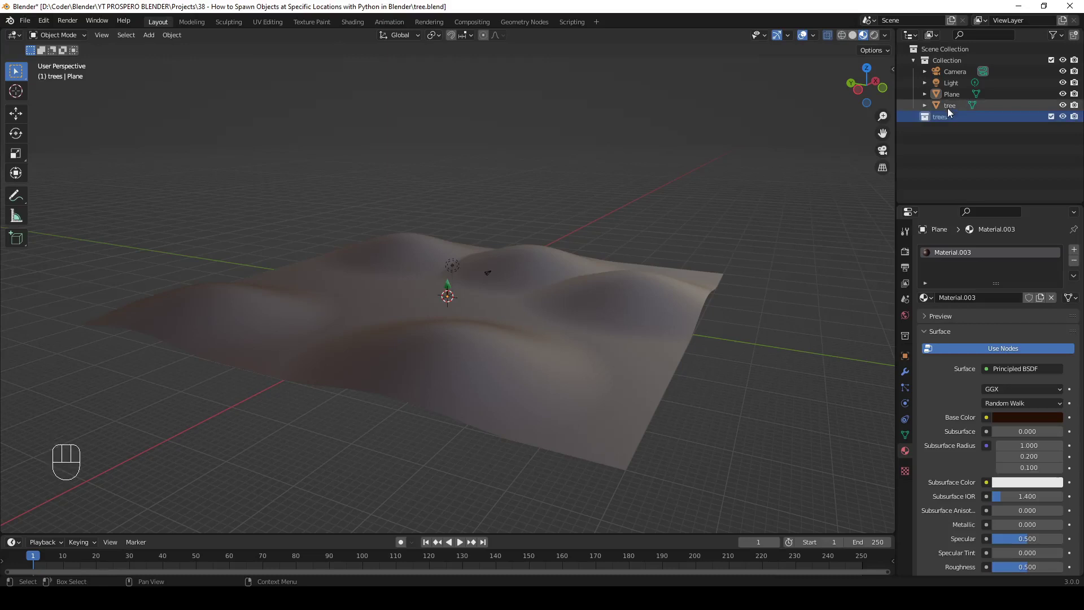
Step: Drag the tree object into the trees collection, then select the Plane
{"action": "left_click", "coordinate": [957, 112]}
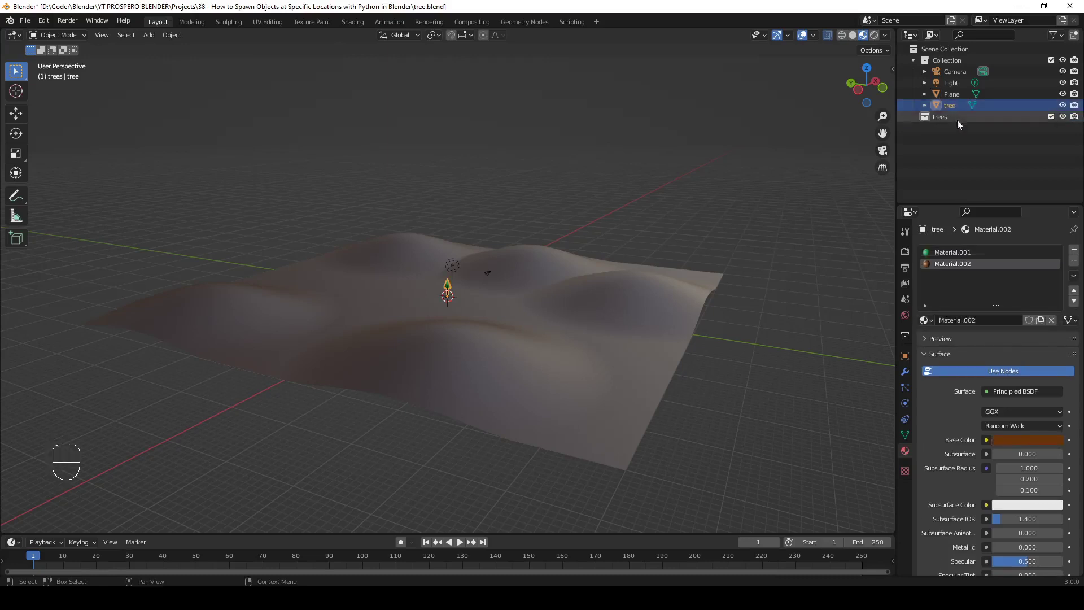
{"action": "left_click_drag", "start_coordinate": [950, 110], "coordinate": [955, 123]}
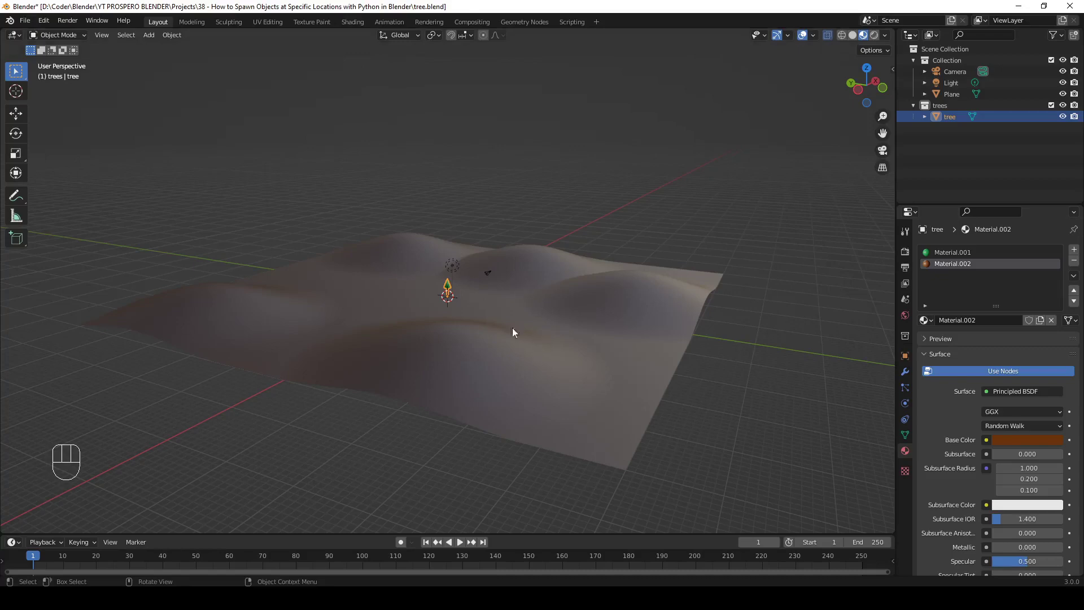
{"action": "left_click", "coordinate": [533, 305]}
Step: Edit the plane's vertices from top view with the previous selection cleared
{"action": "key", "text": "Tab"}
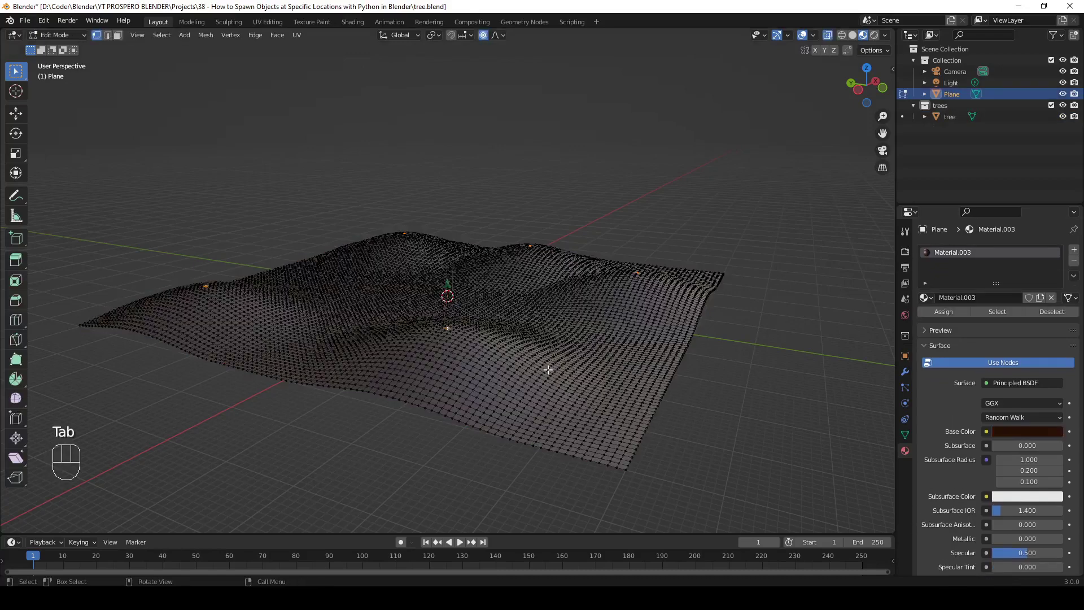
{"action": "key", "text": "KP_7"}
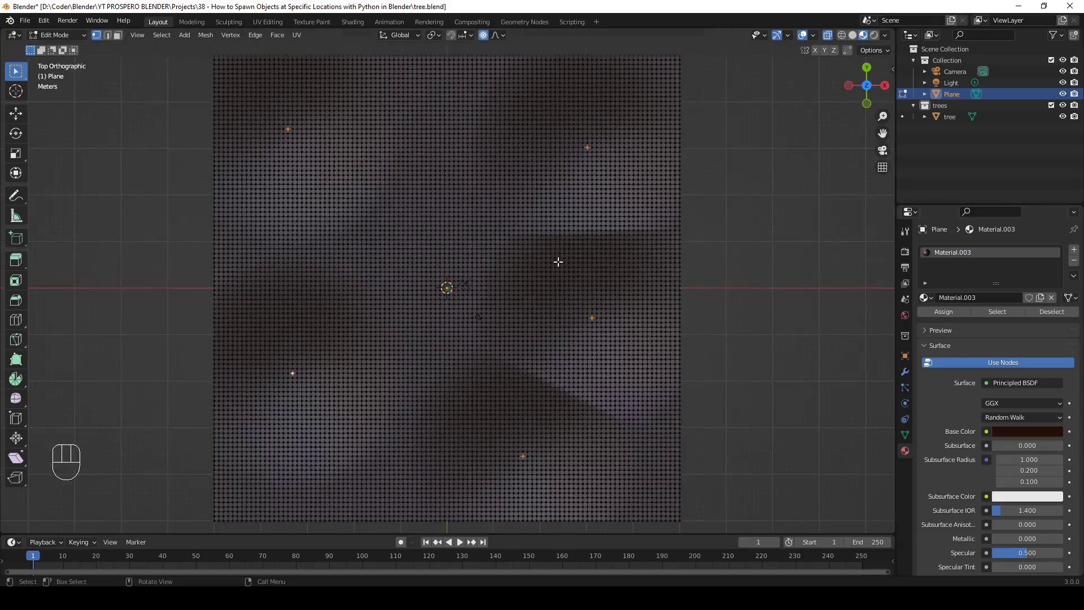
{"action": "key", "text": "alt+a"}
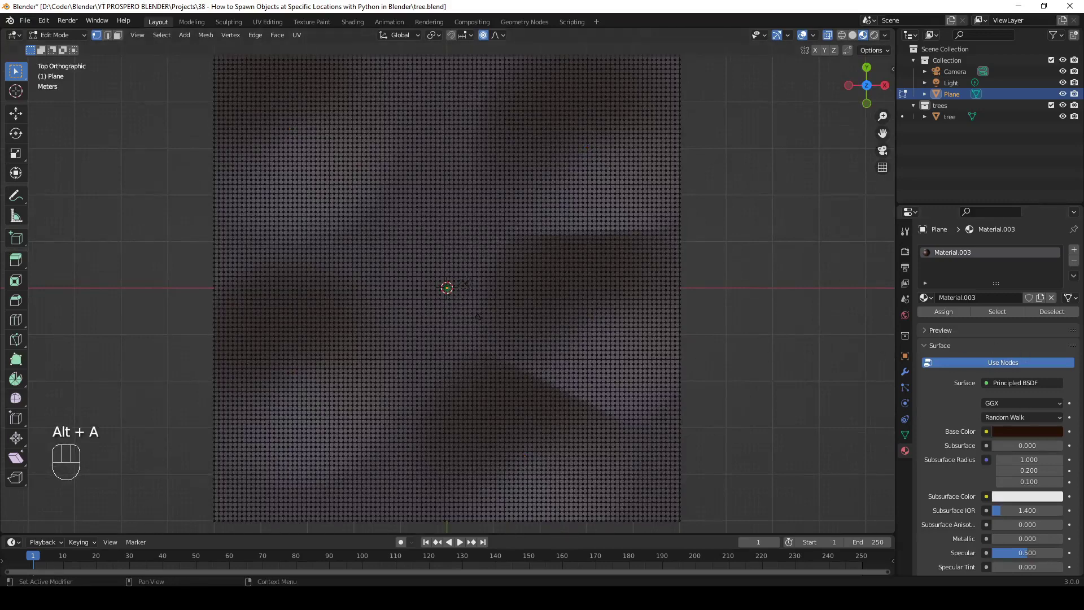
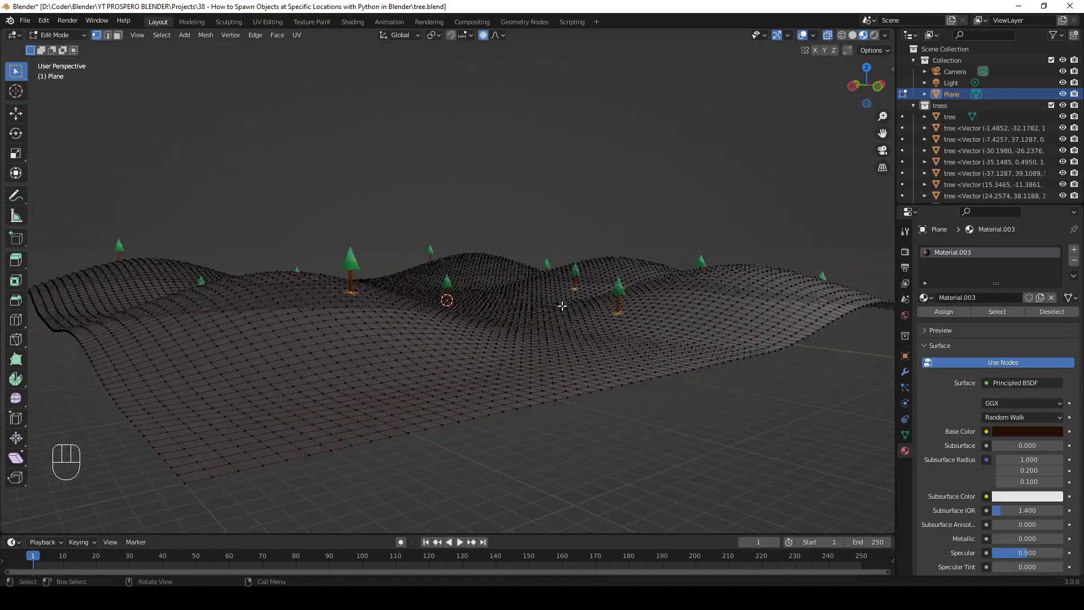
Step: Undo the script run so the spawned tree copies are removed
{"action": "left_click_drag", "start_coordinate": [555, 294], "coordinate": [522, 307]}
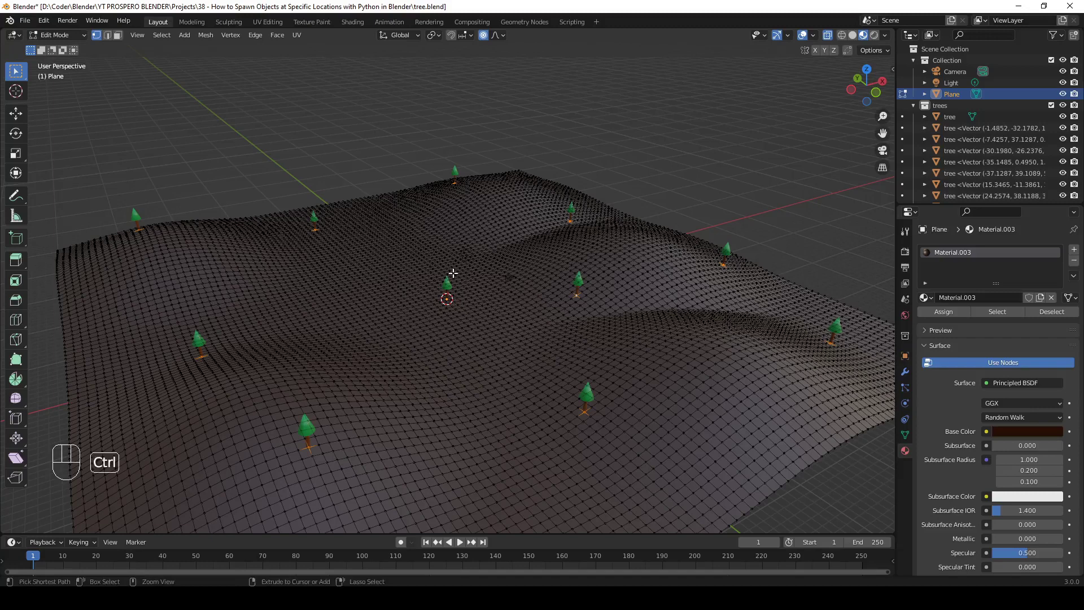
{"action": "key", "text": "ctrl+z"}
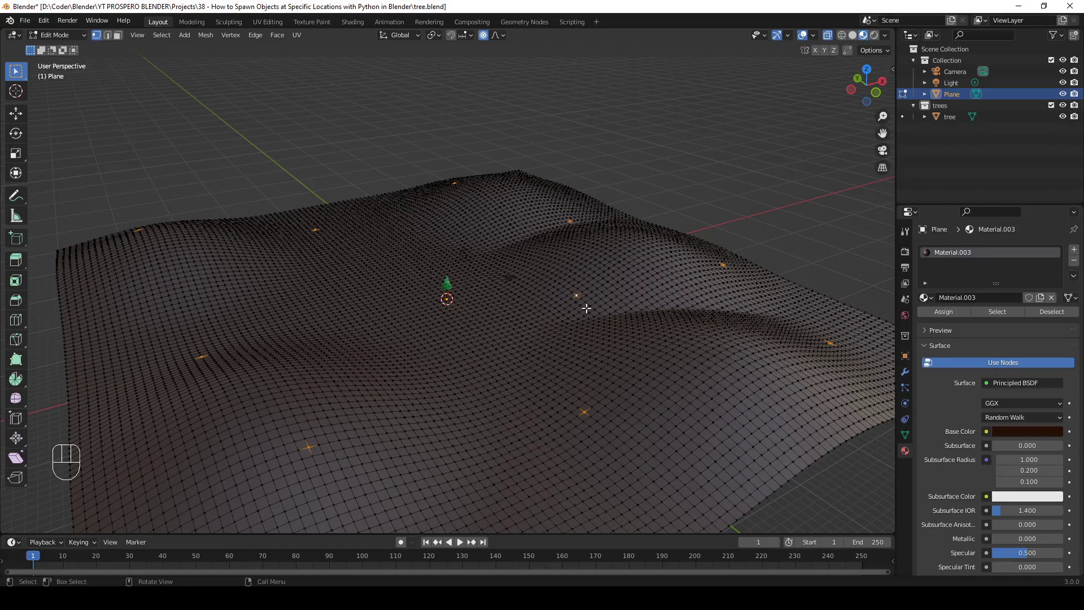
Step: From top view, clear the selection and randomly select vertices with a lowered Ratio
{"action": "key", "text": "KP_7"}
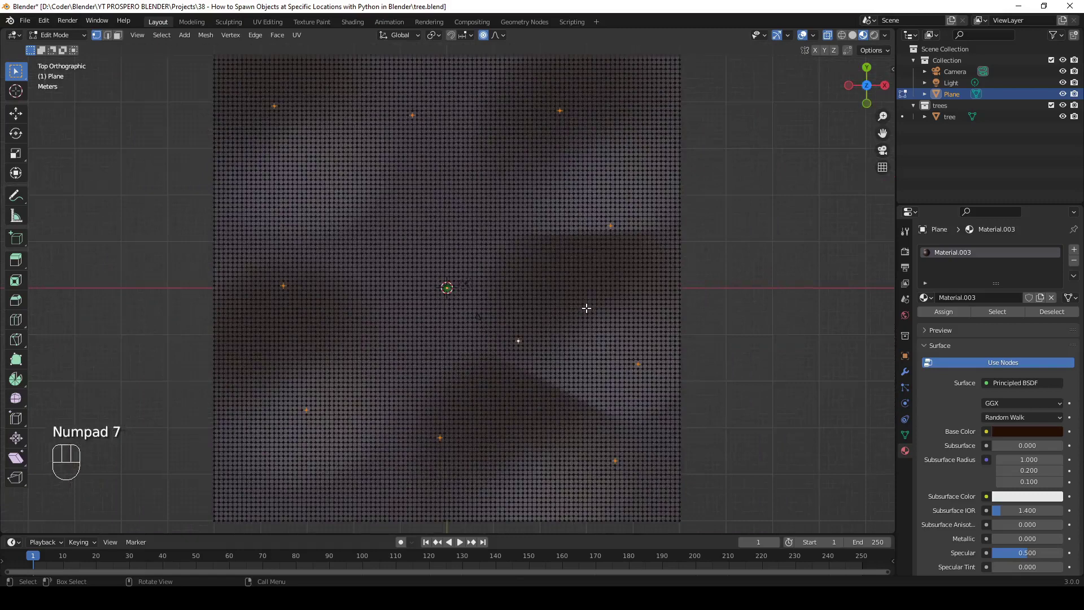
{"action": "key", "text": "alt+a"}
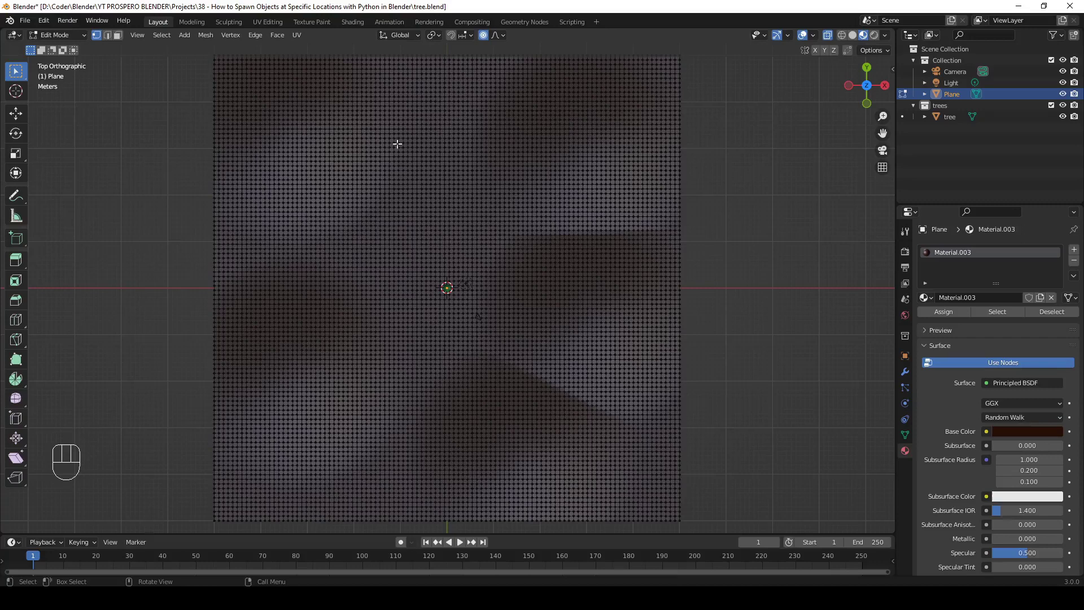
{"action": "left_click_drag", "start_coordinate": [164, 37], "coordinate": [175, 120]}
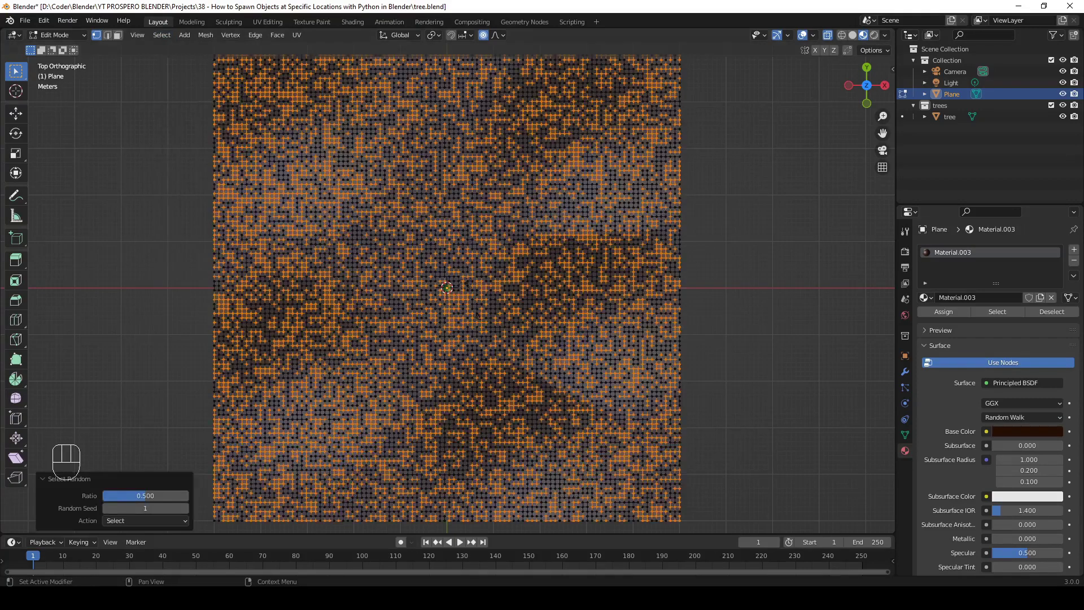
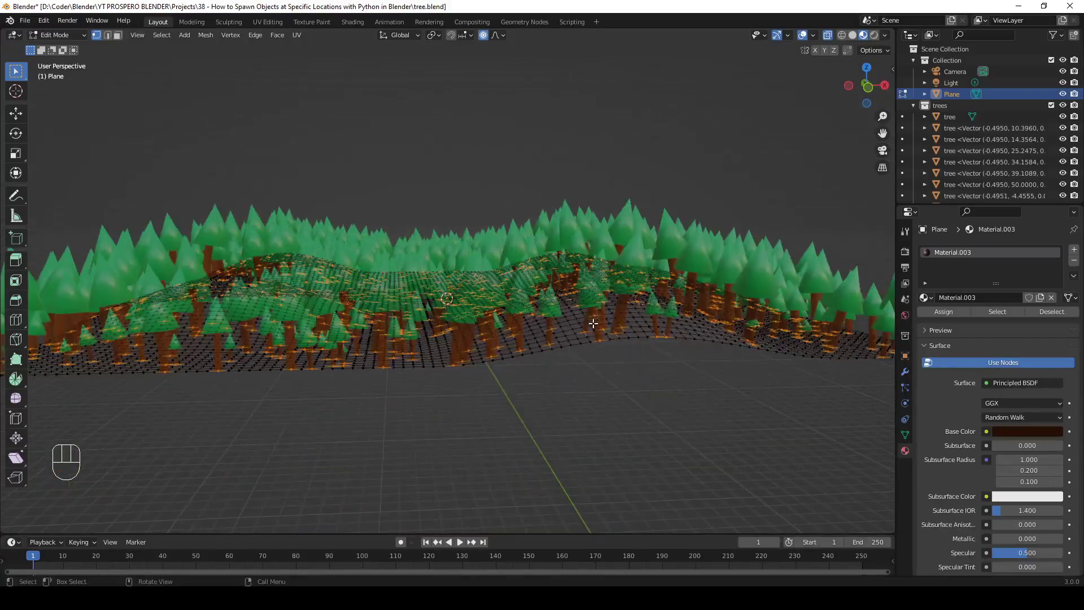
Step: Orbit the viewport to inspect the trees spawned across the plane
{"action": "left_click_drag", "start_coordinate": [600, 359], "coordinate": [668, 375]}
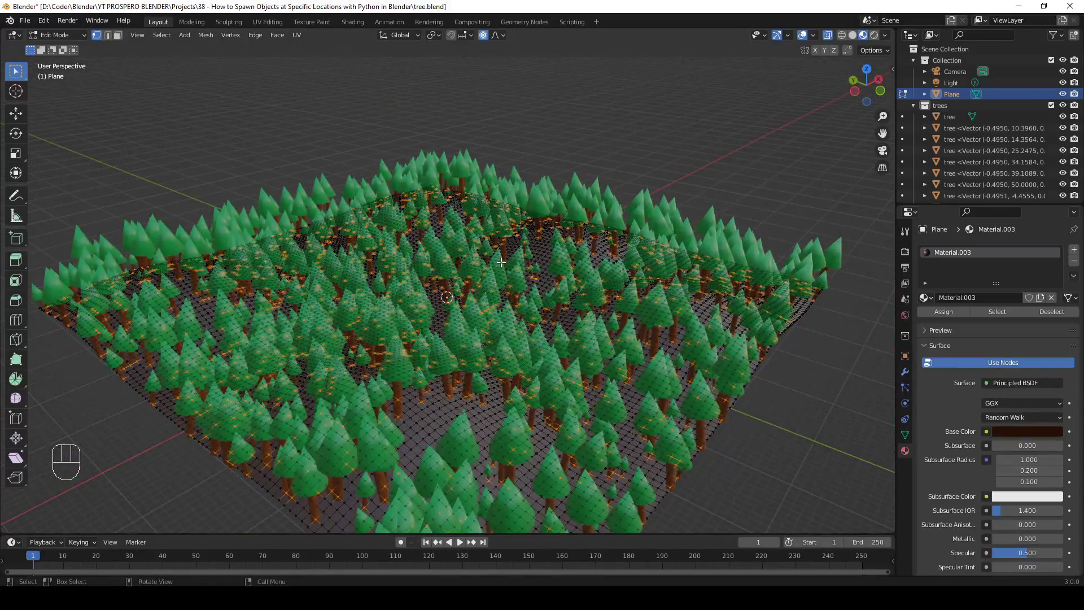
Step: Return to Object Mode with nothing selected and look over the finished forest
{"action": "key", "text": "Tab"}
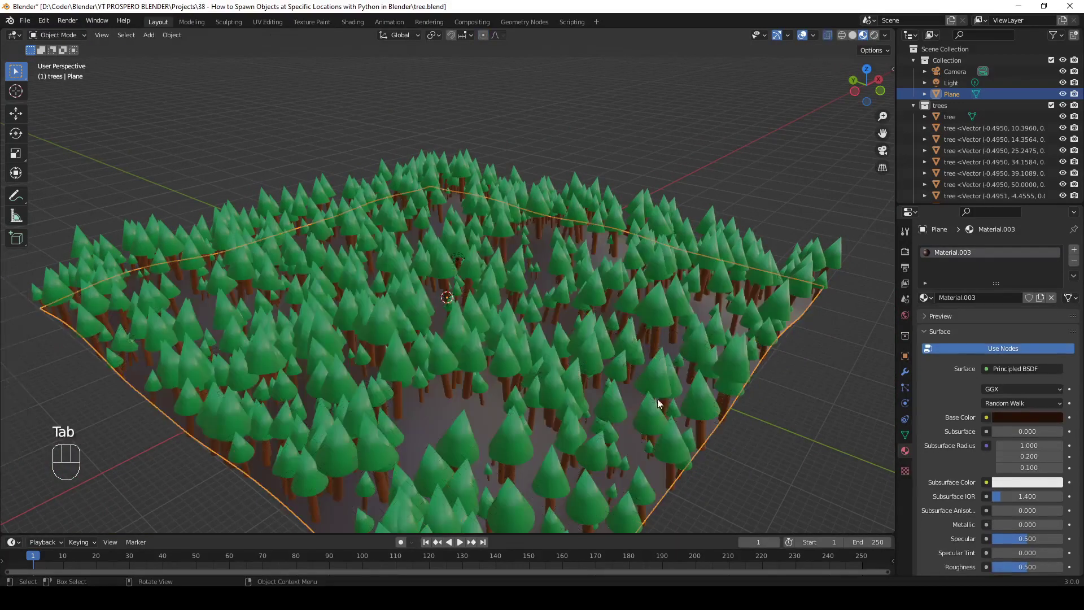
{"action": "left_click", "coordinate": [758, 347]}
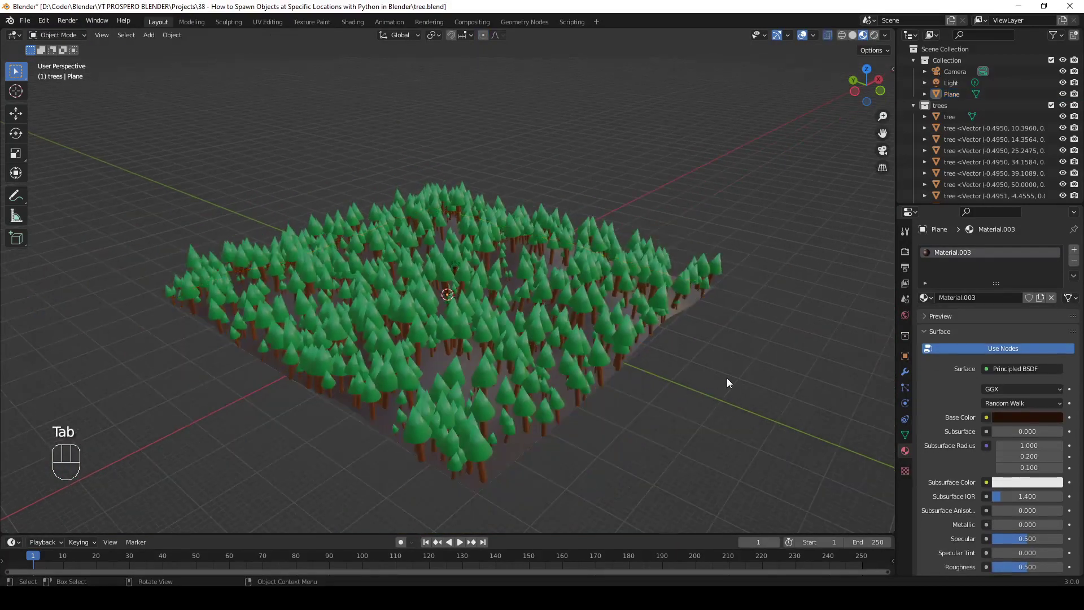
{"action": "left_click_drag", "start_coordinate": [727, 395], "coordinate": [728, 364]}
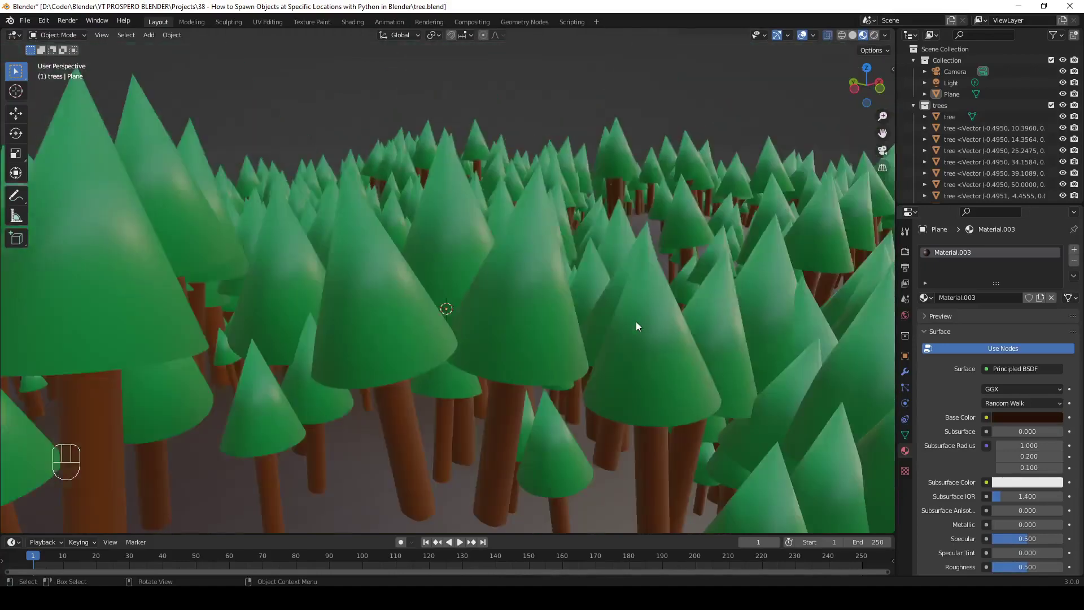
{"action": "left_click_drag", "start_coordinate": [683, 332], "coordinate": [646, 345]}
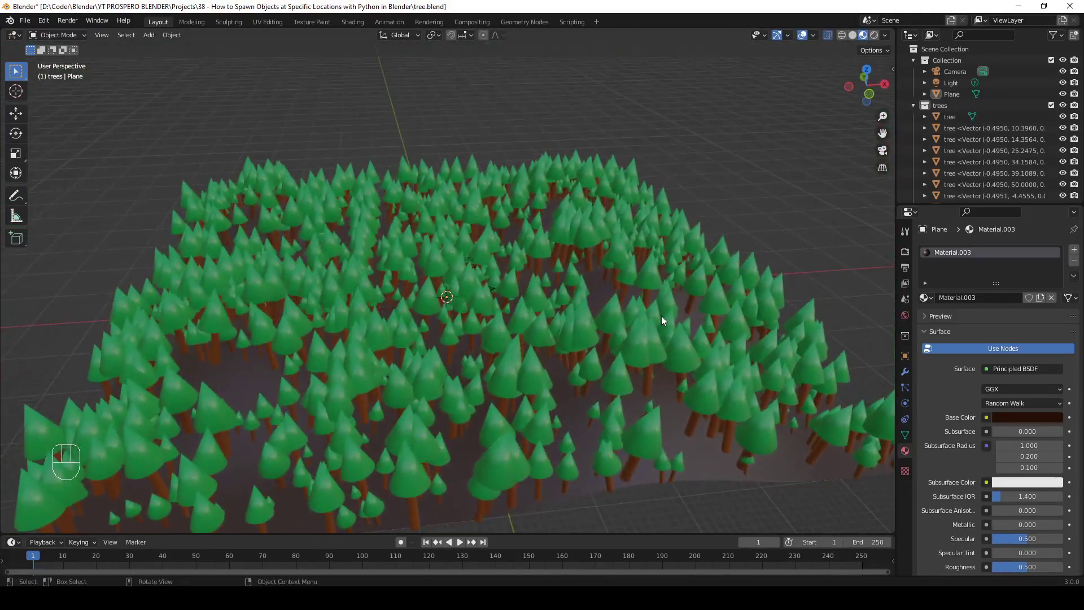